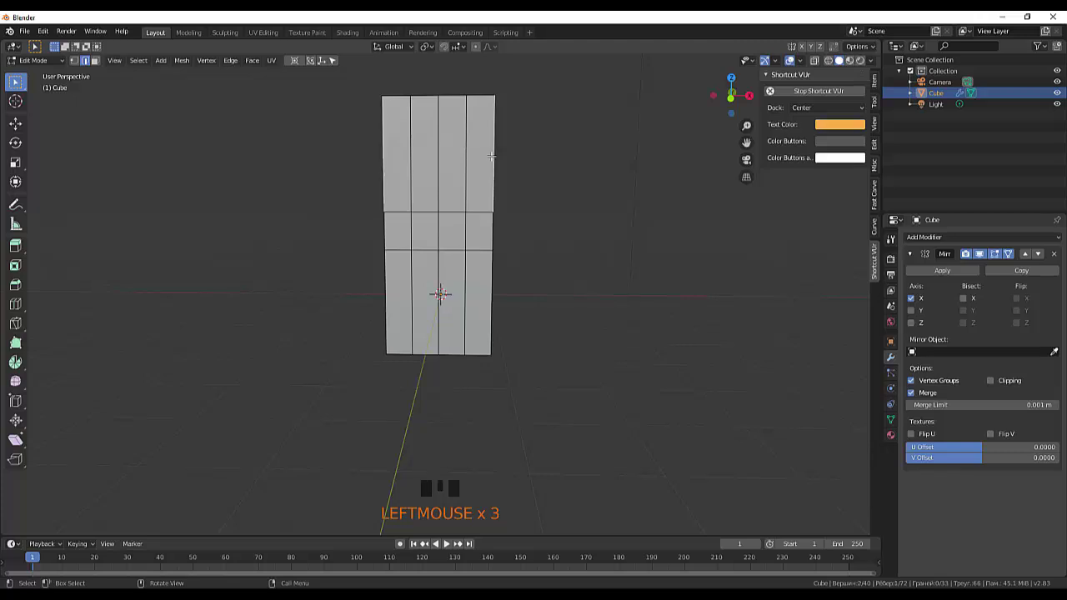
# Add horizontal loop cuts with Ctrl+R and scale the middle band inward into a waist.
pyautogui.press('ctrl+r')
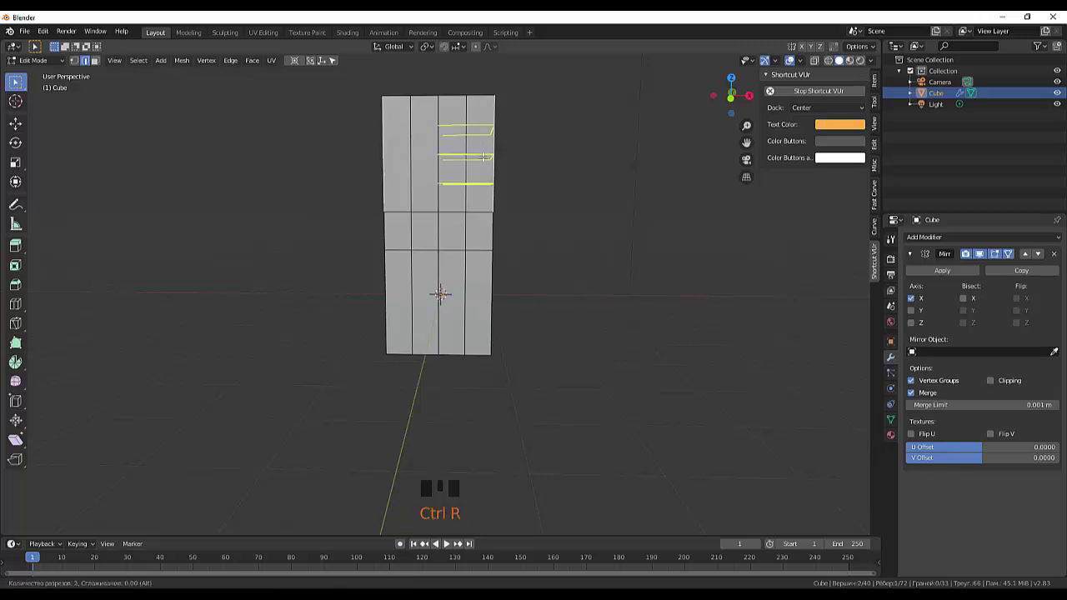
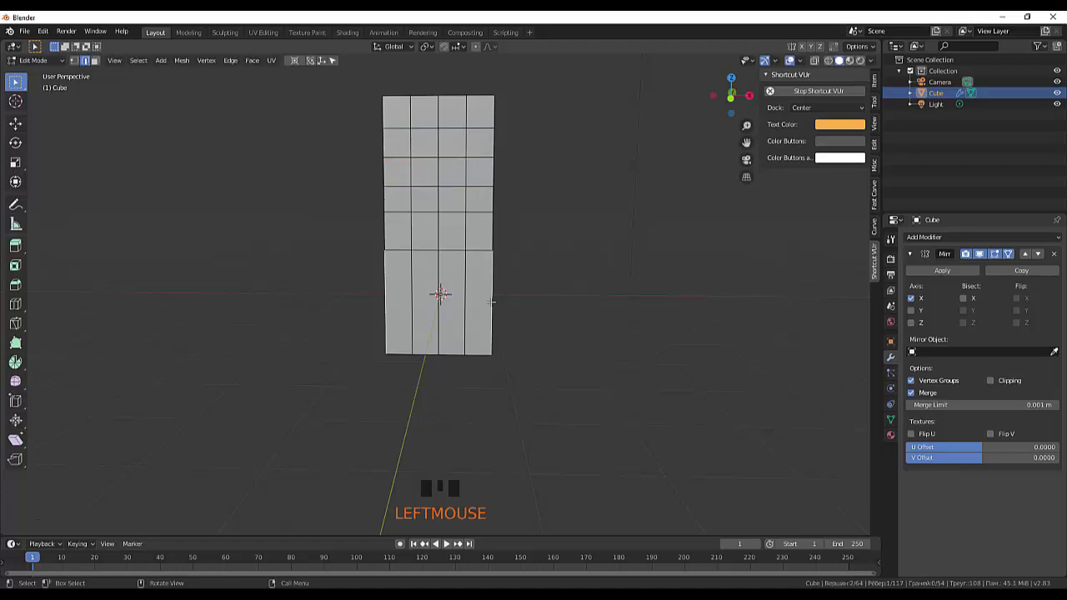
pyautogui.press('ctrl+r')
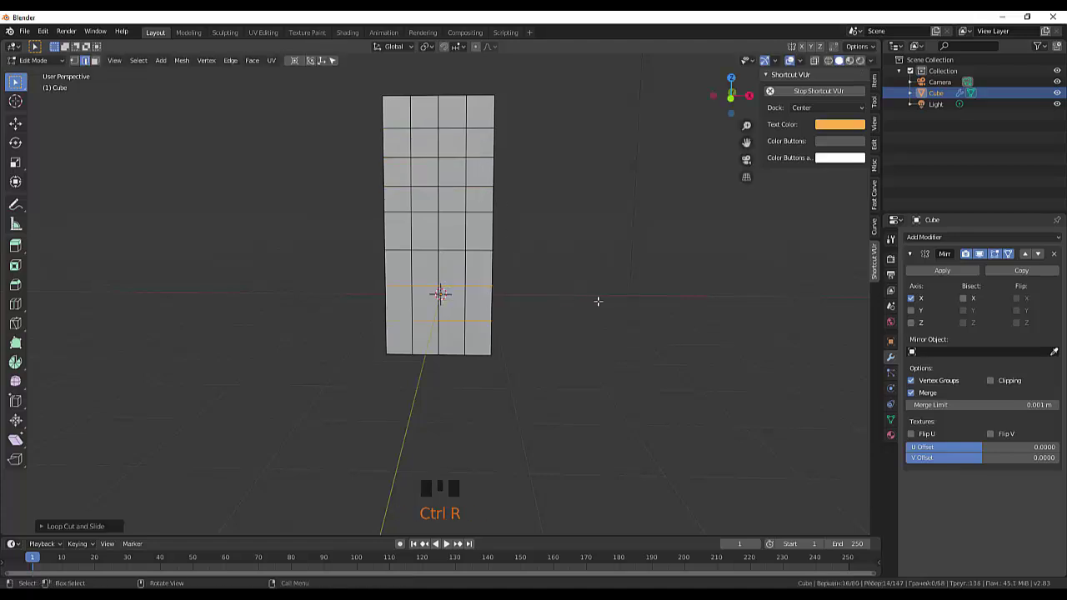
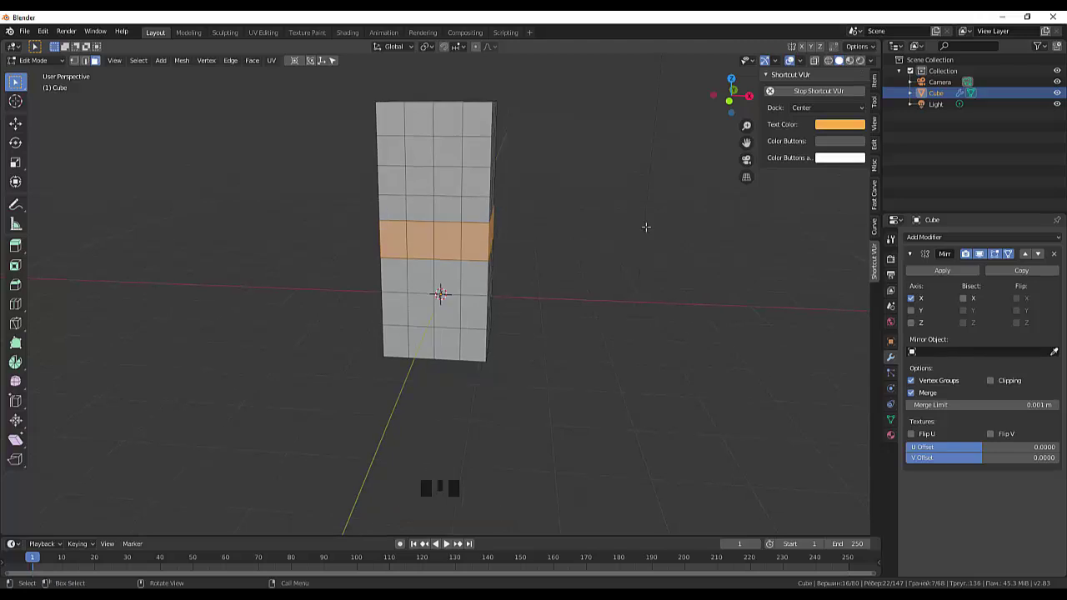
pyautogui.press('s')
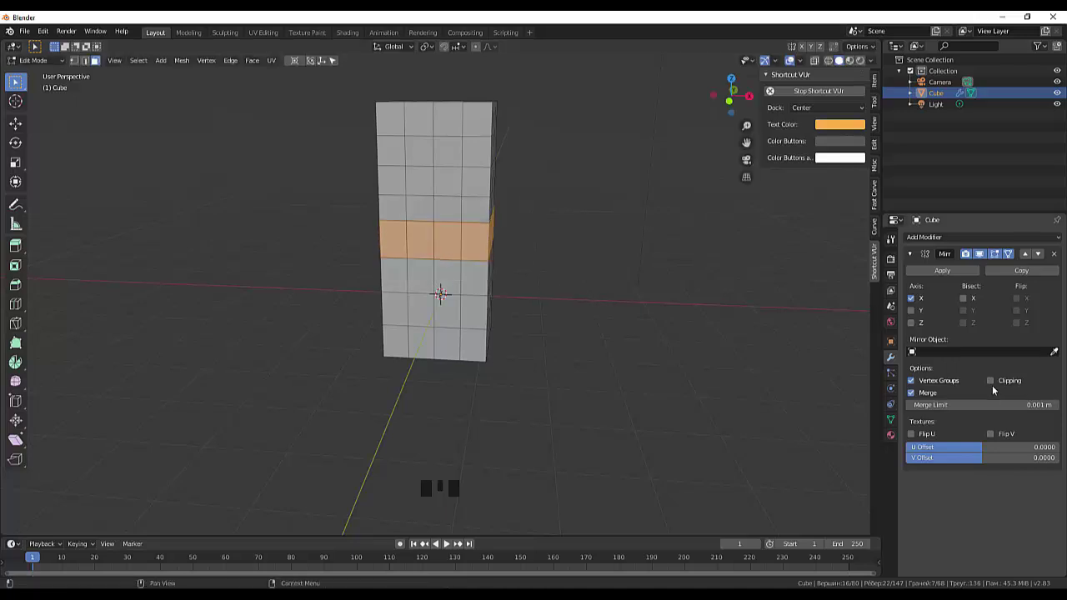
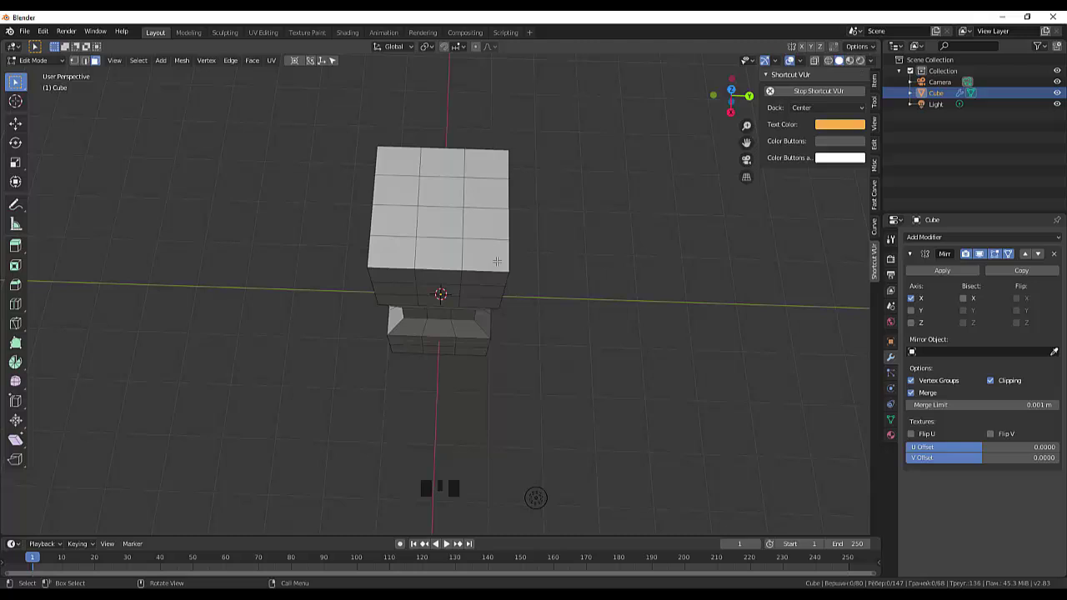
# From top view, scale the torso along Y to squash it slightly front-to-back.
pyautogui.click(43, 66)
pyautogui.moveTo(529, 283); pyautogui.dragTo(536, 316)
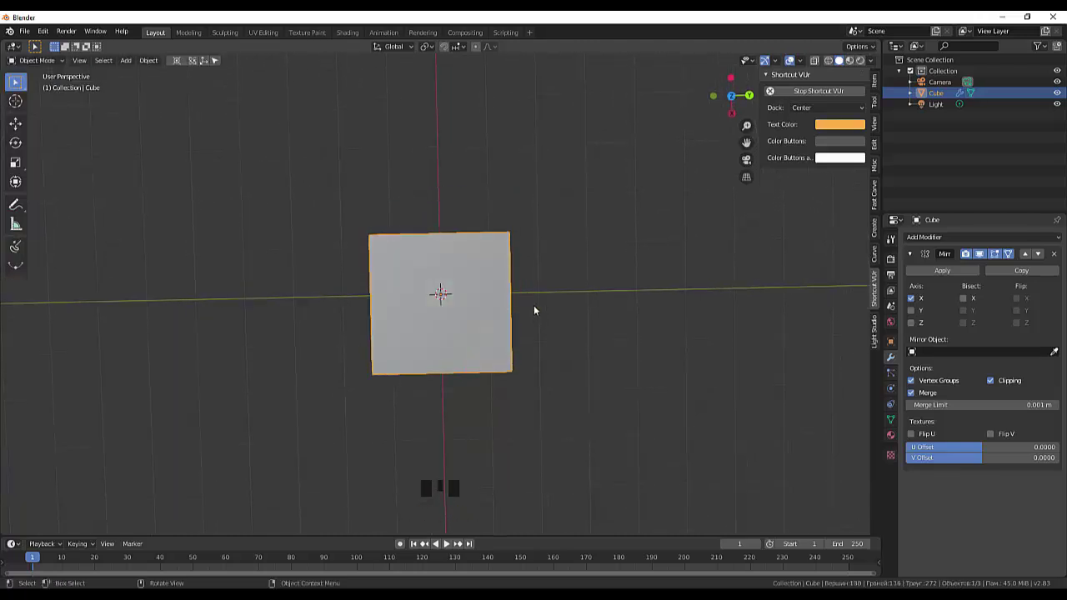
pyautogui.press('s')
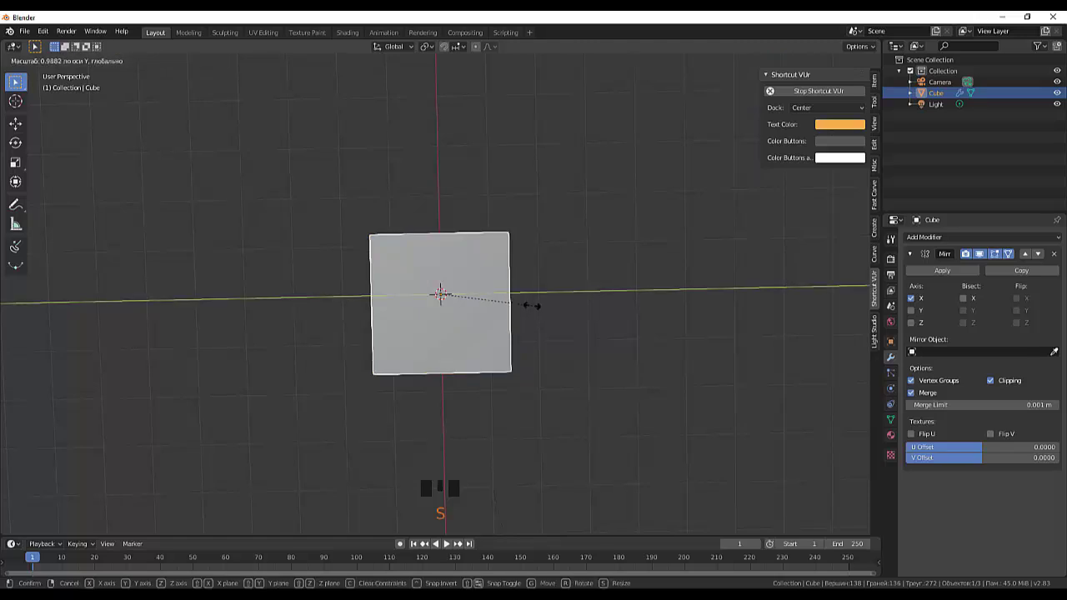
pyautogui.click(554, 332)
# Orbit around the torso to view it in perspective.
pyautogui.moveTo(599, 311); pyautogui.dragTo(520, 276)
pyautogui.moveTo(533, 281); pyautogui.dragTo(462, 135)
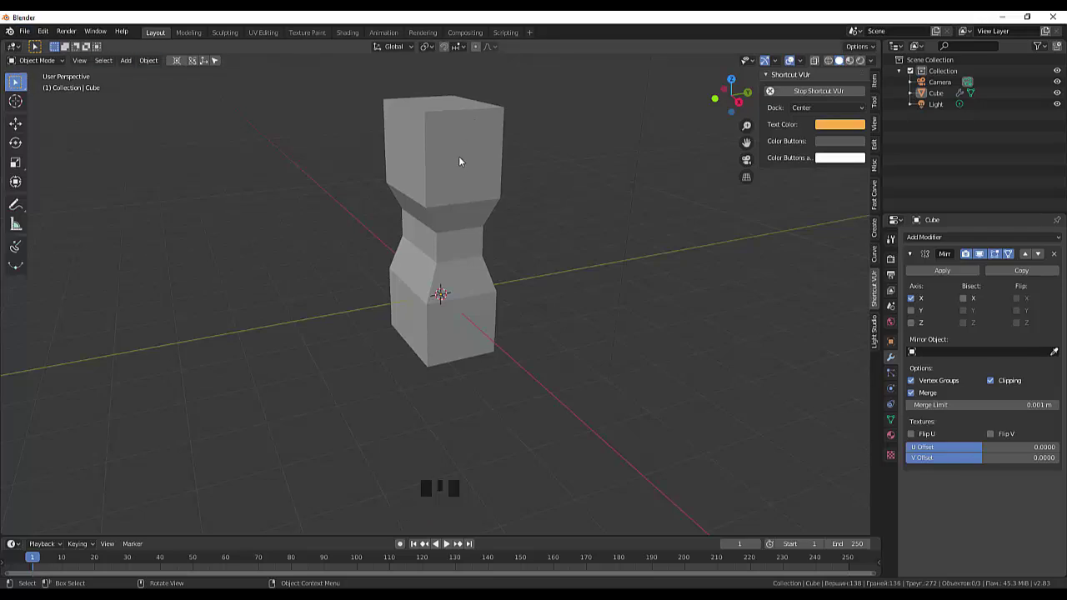
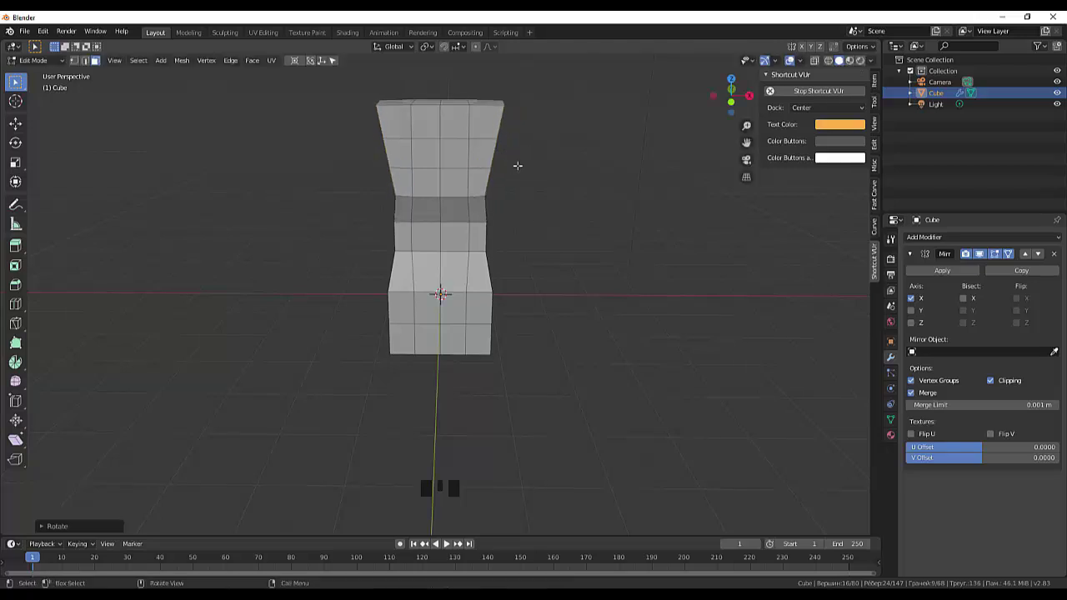
# Scale the top loop wider along X and raise it slightly to form the chest.
pyautogui.press('s')
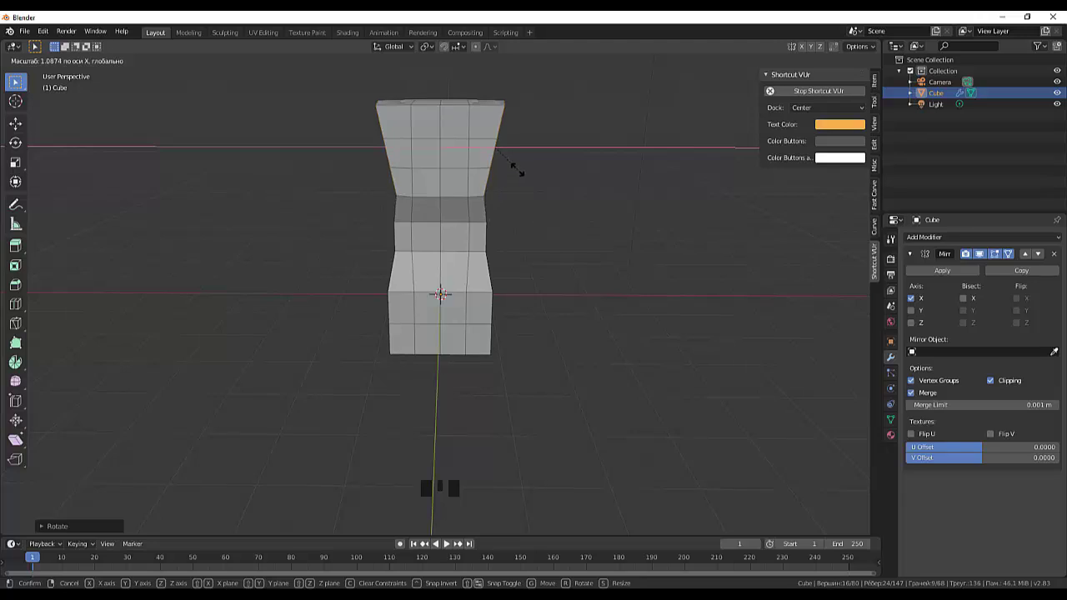
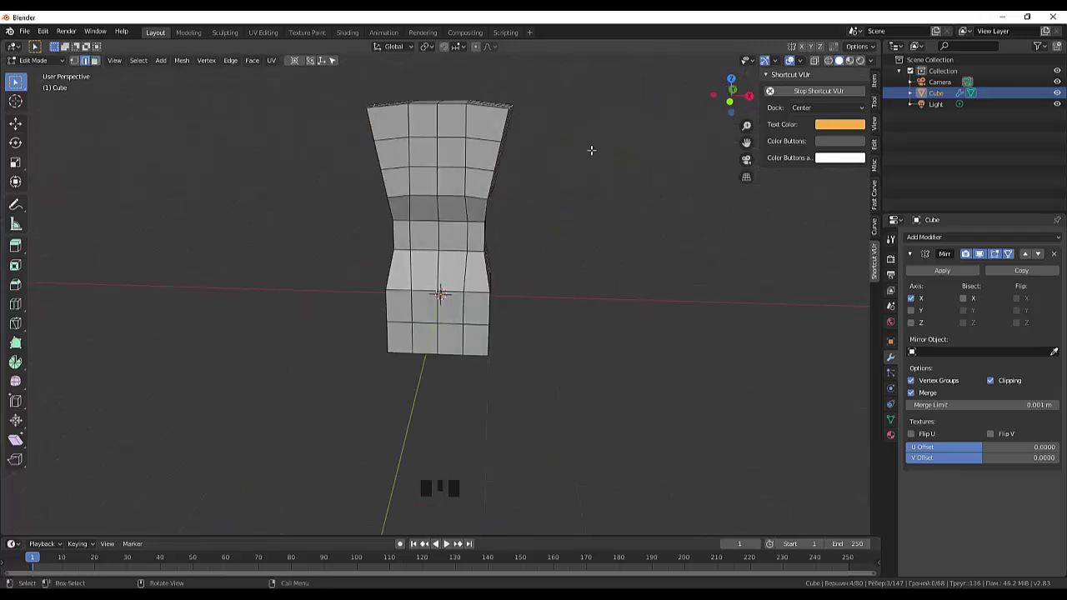
pyautogui.press('r')
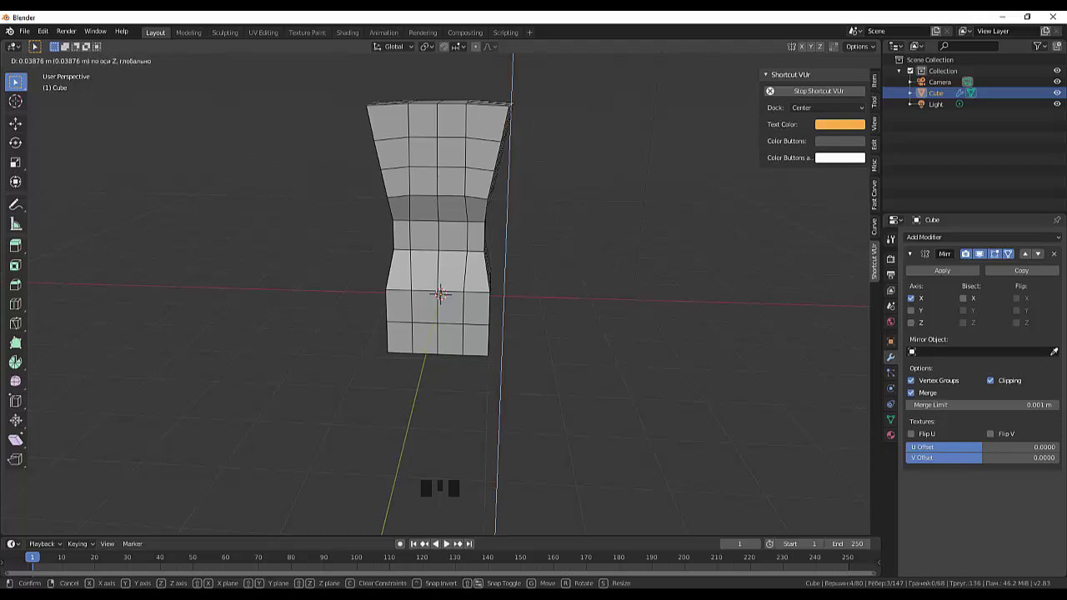
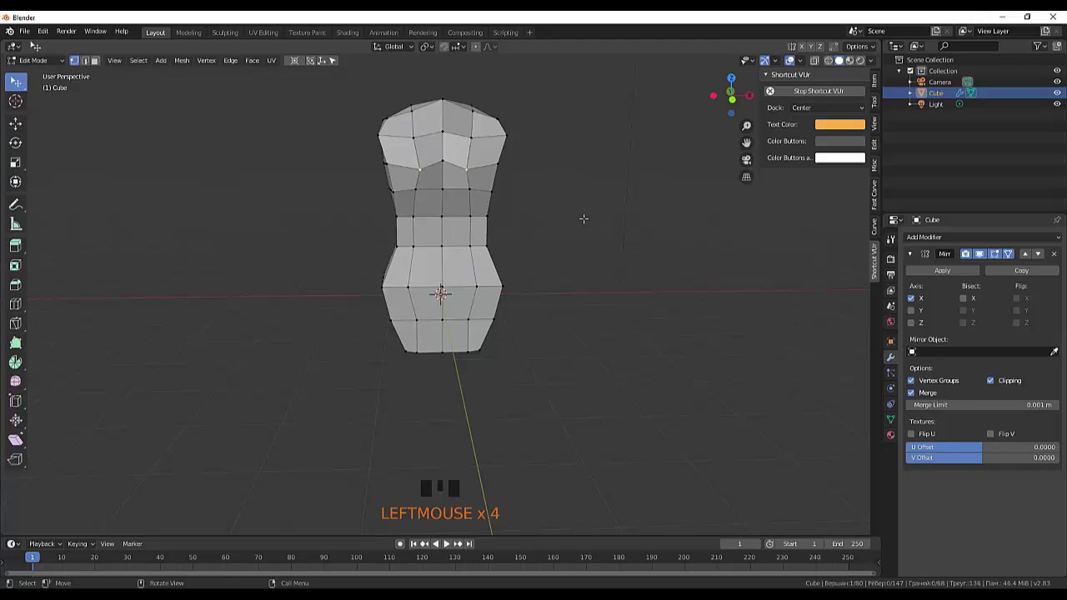
# Undo a misplaced chest vertex move, then slide the chest vertices sideways along X.
pyautogui.press('s')
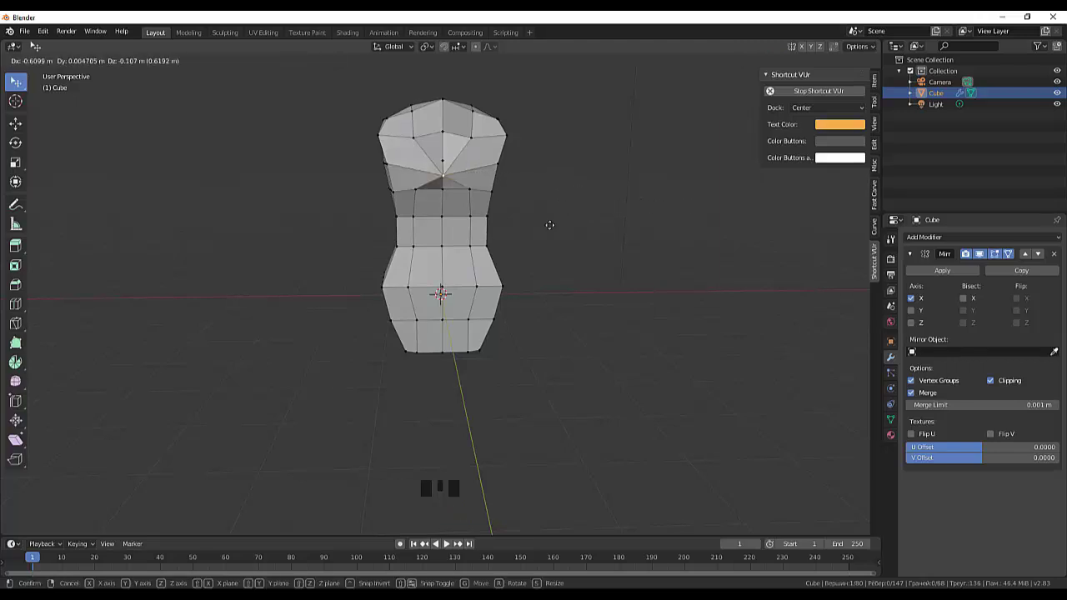
pyautogui.press('ctrl+z')
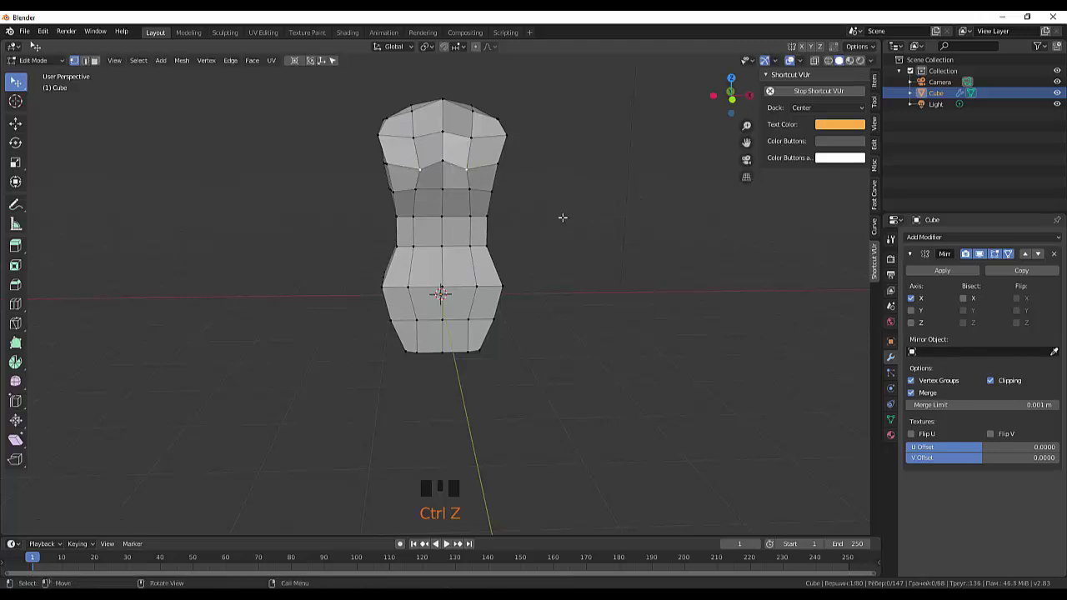
pyautogui.press('g')
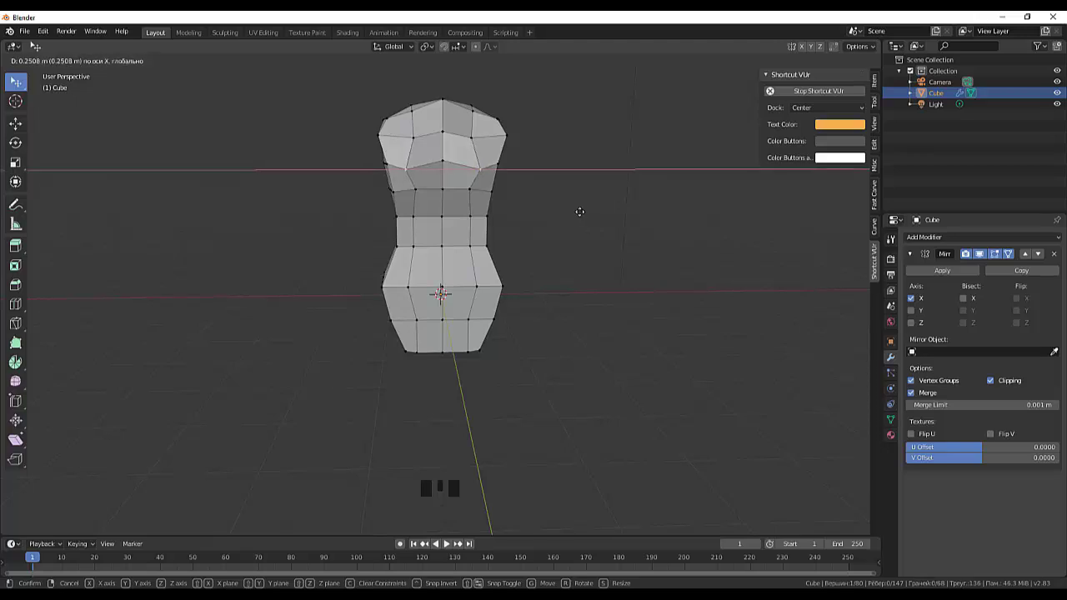
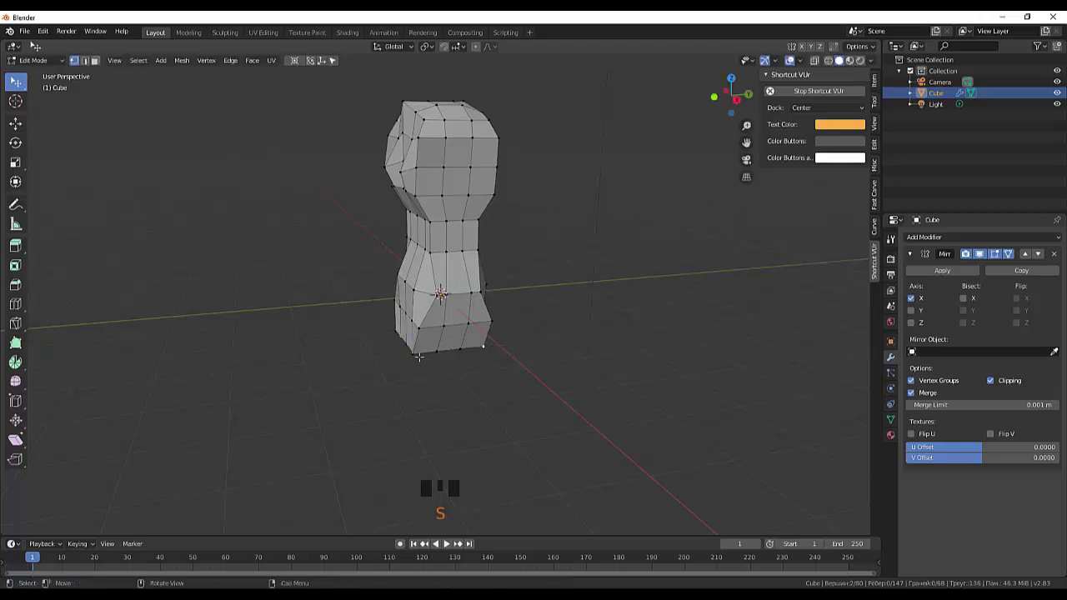
# Select the bottom corner vertices and scale them wider into a hip shape.
pyautogui.click(417, 350)
pyautogui.click(489, 341)
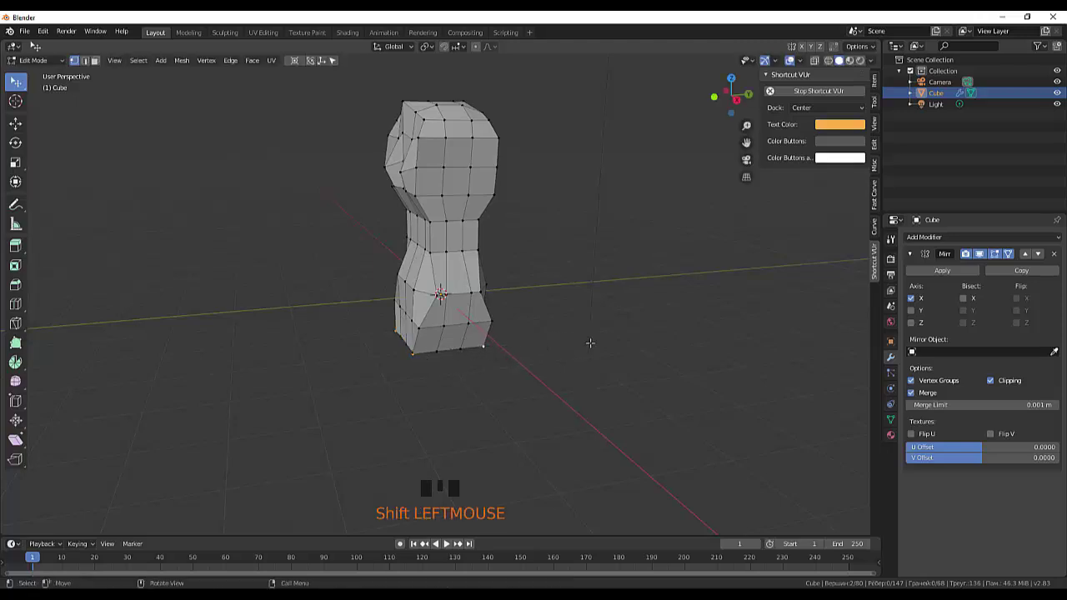
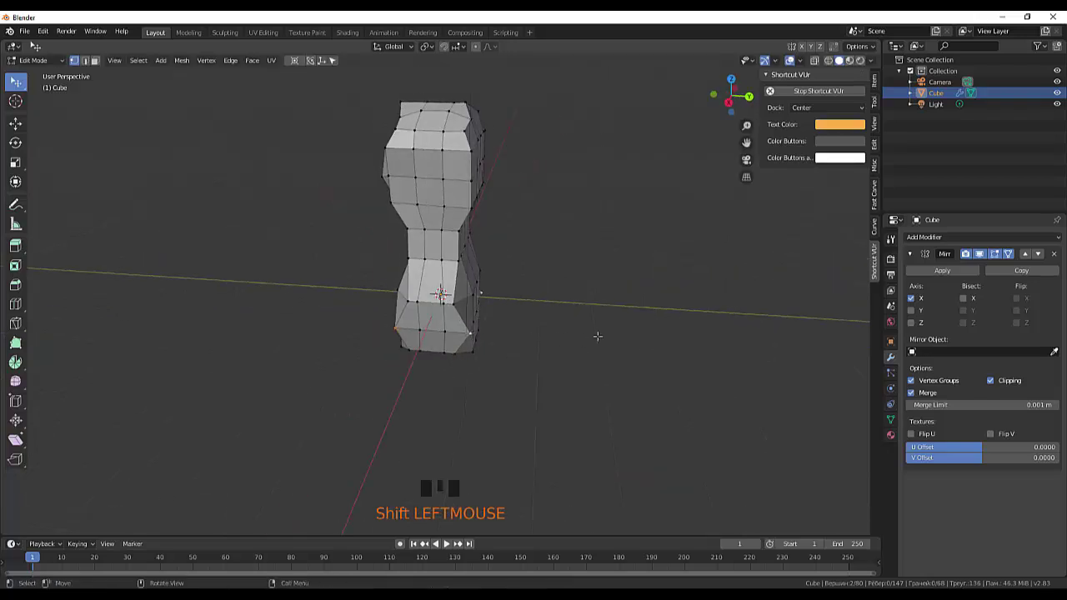
pyautogui.press('s')
# Turn on X-ray shading and switch to front orthographic view of the torso.
pyautogui.moveTo(595, 350); pyautogui.dragTo(714, 341)
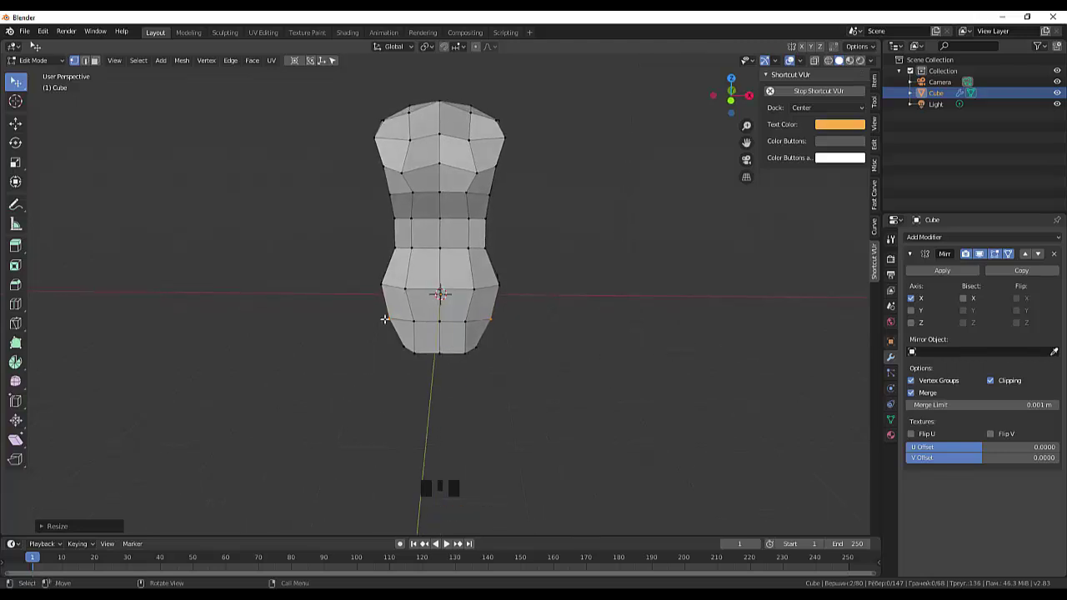
pyautogui.moveTo(347, 235); pyautogui.dragTo(349, 259)
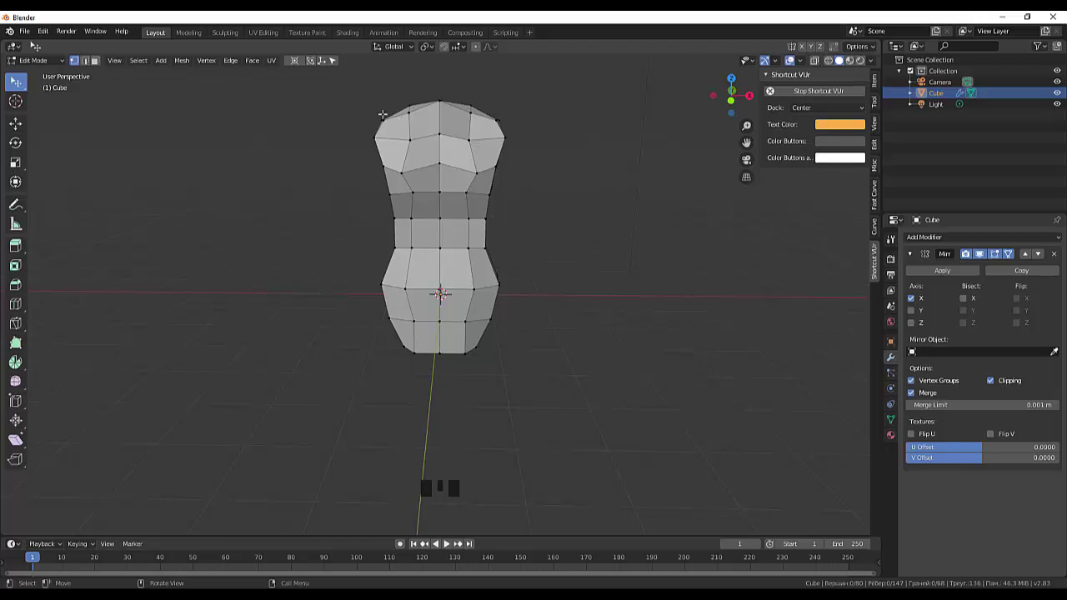
pyautogui.click(785, 59)
pyautogui.click(818, 61)
pyautogui.moveTo(358, 257); pyautogui.dragTo(364, 284)
pyautogui.press('KP_1')
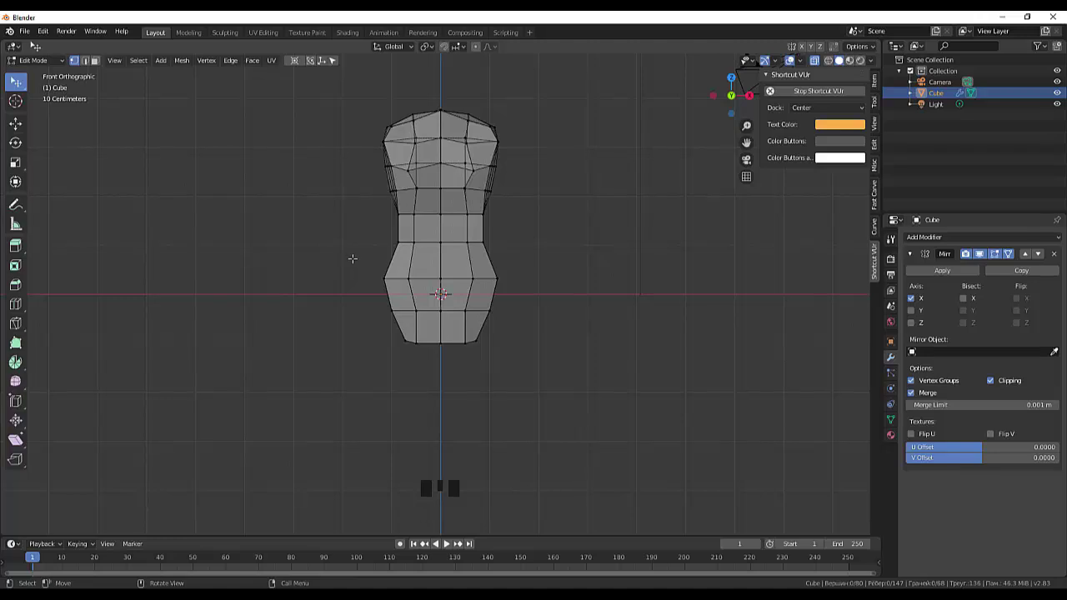
# Box-select the lower hip section and move it upward along Z, shortening the torso.
pyautogui.press('b')
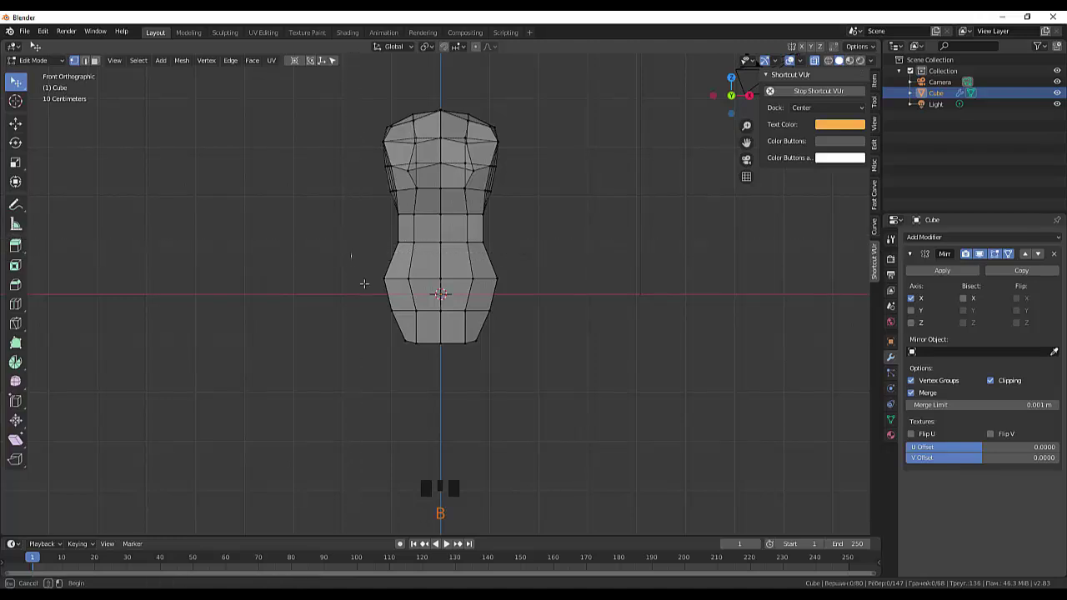
pyautogui.press('g')
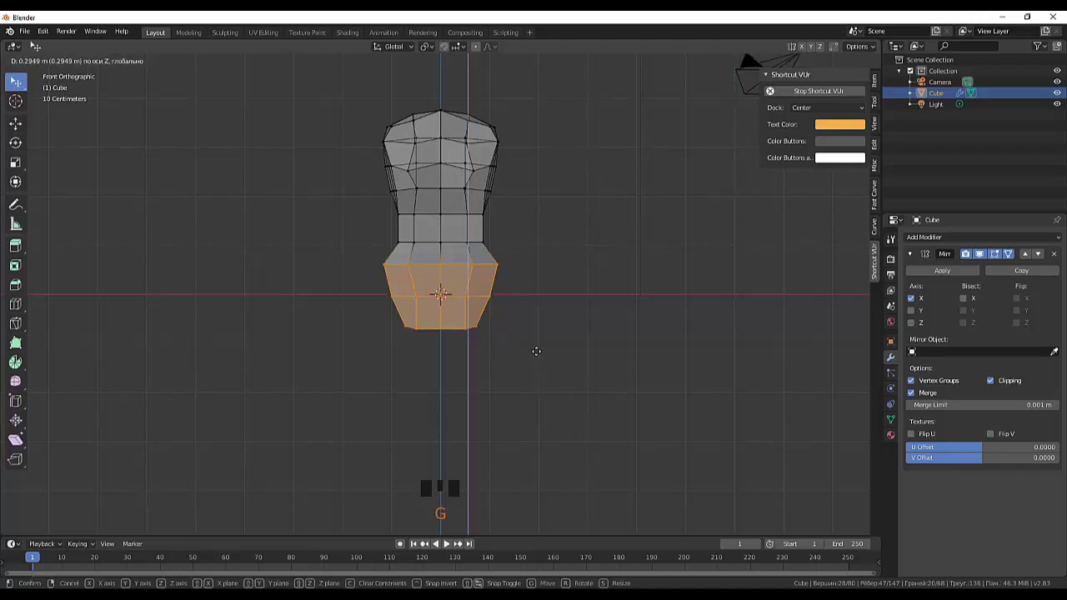
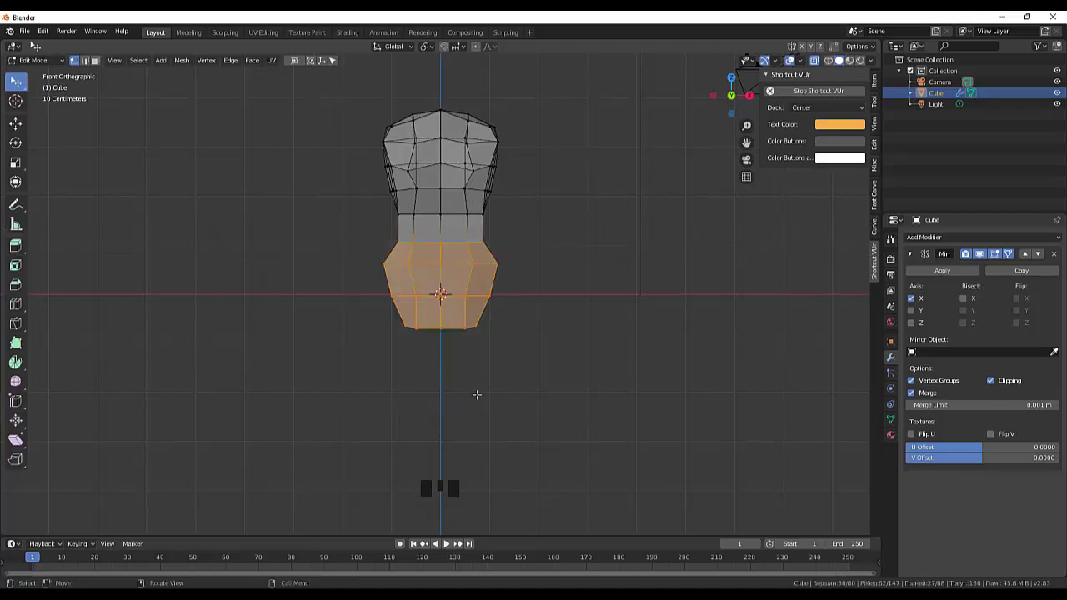
pyautogui.press('g')
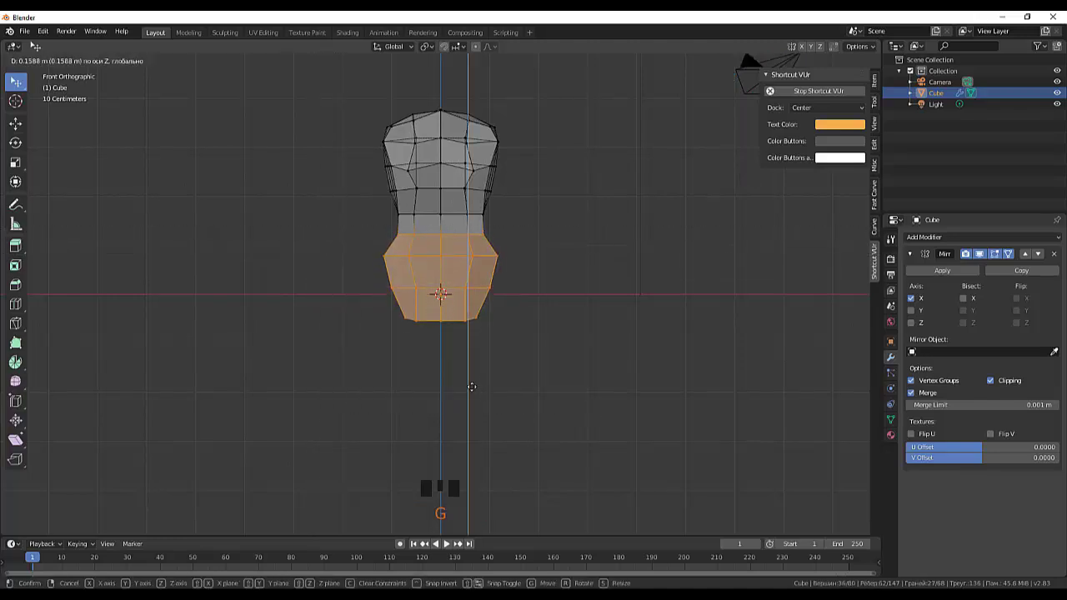
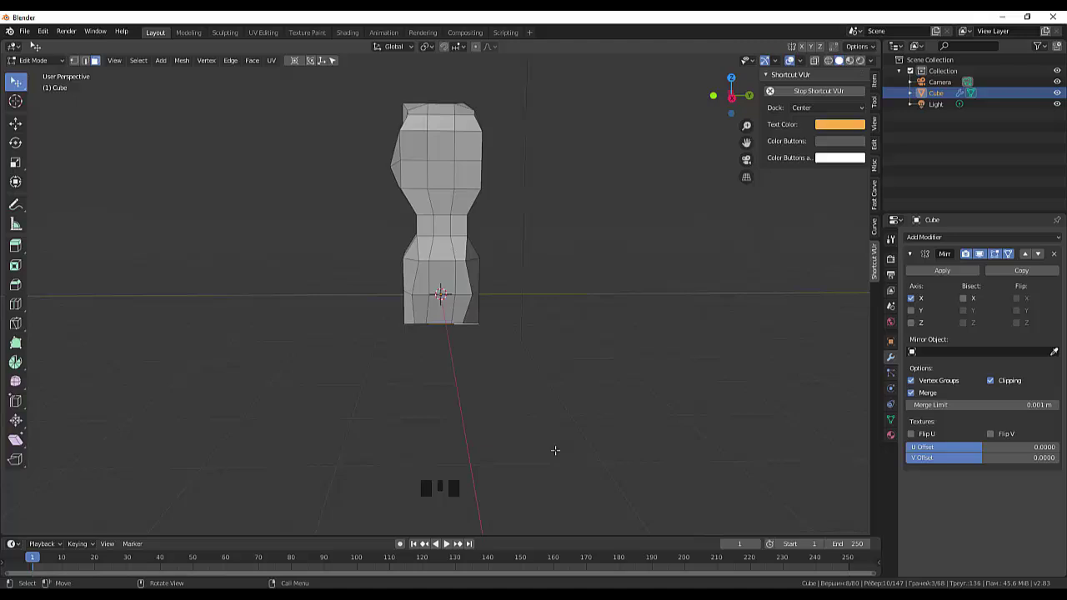
# Move the lower part outward and shift the bottom loop to shape the hips.
pyautogui.press('g')
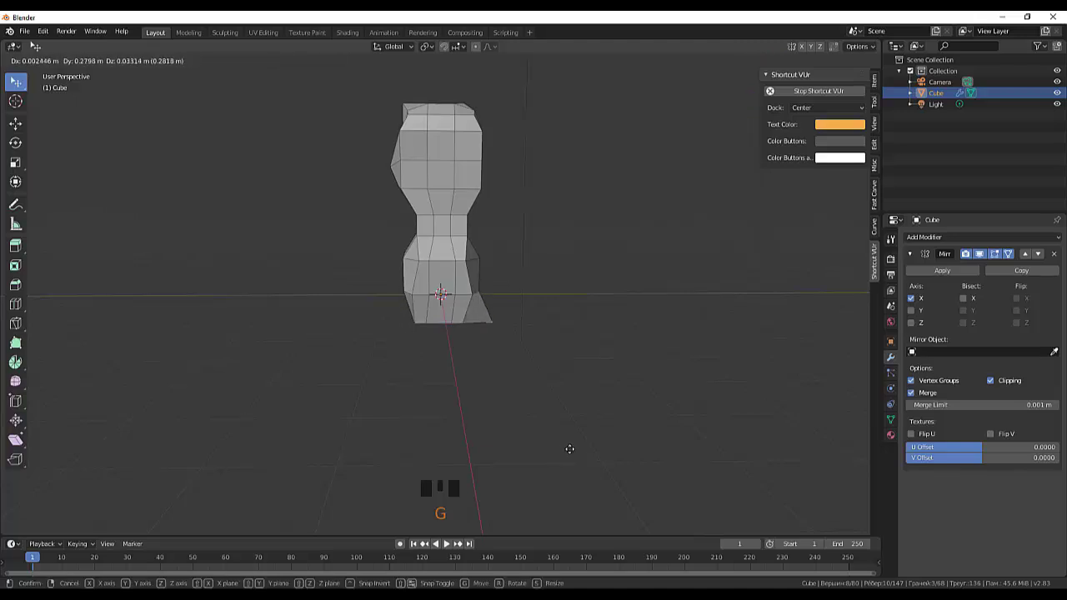
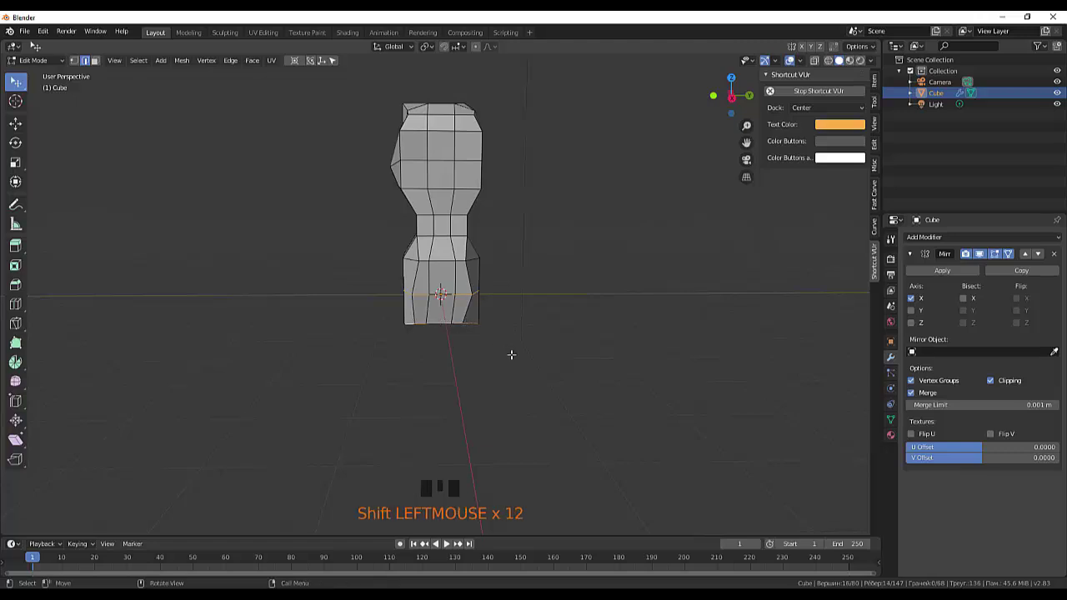
pyautogui.press('g')
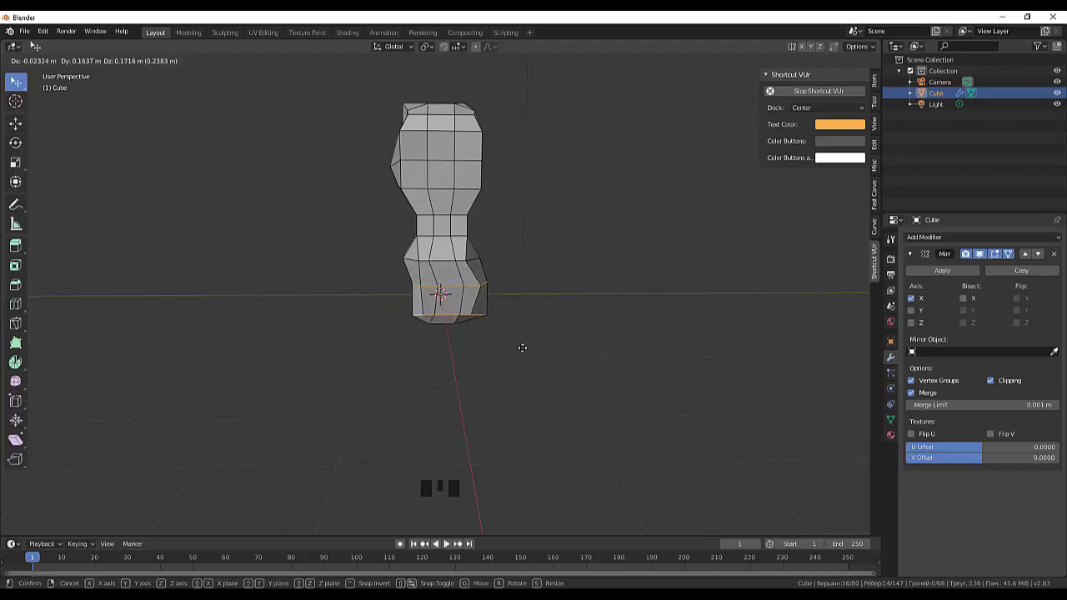
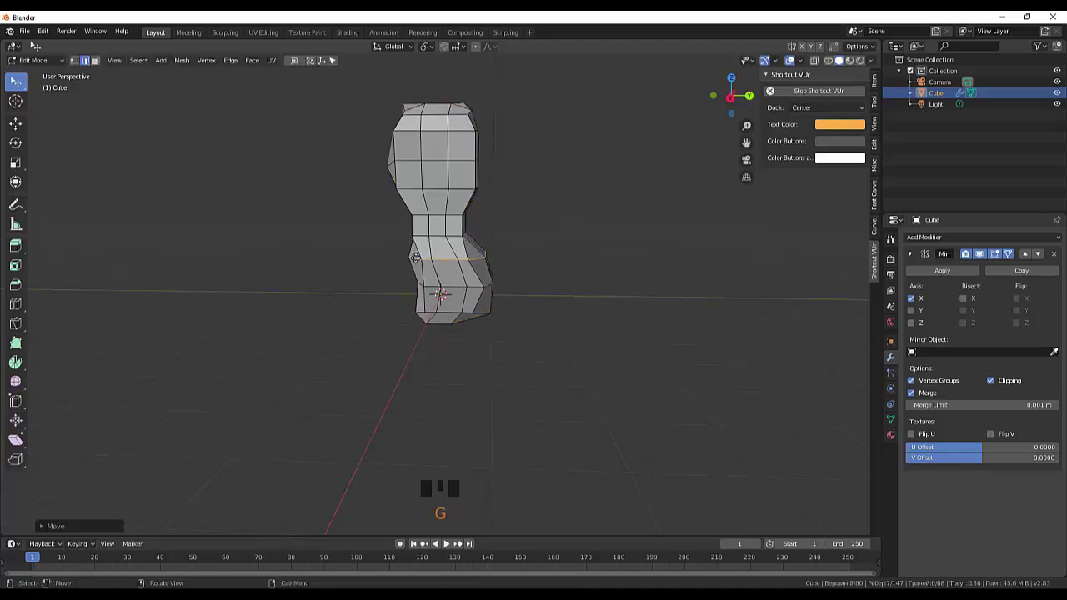
pyautogui.click(465, 353)
pyautogui.click(473, 367)
pyautogui.moveTo(502, 370); pyautogui.dragTo(584, 358)
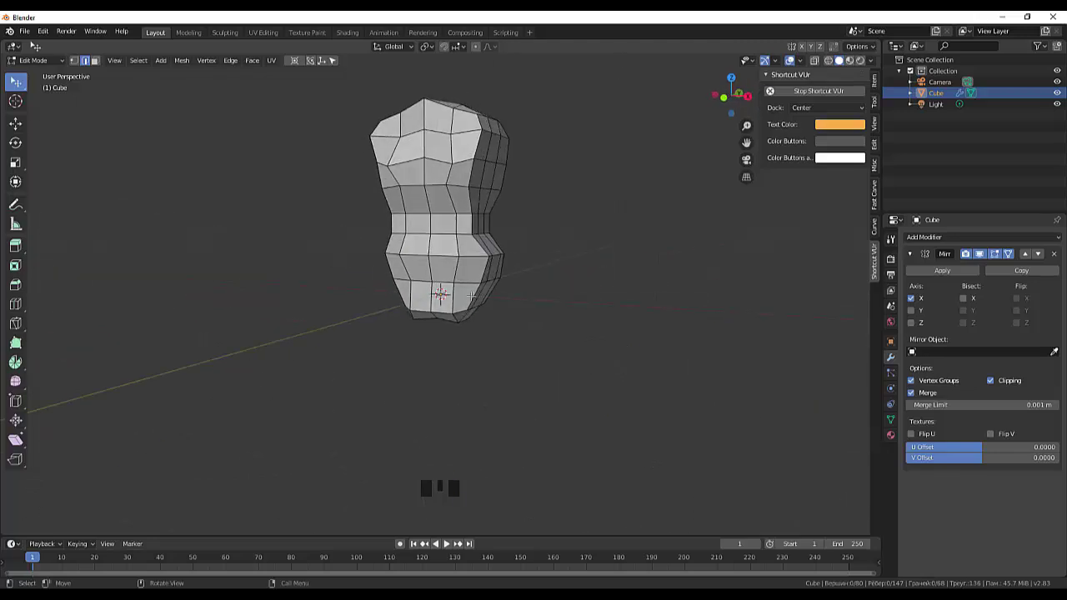
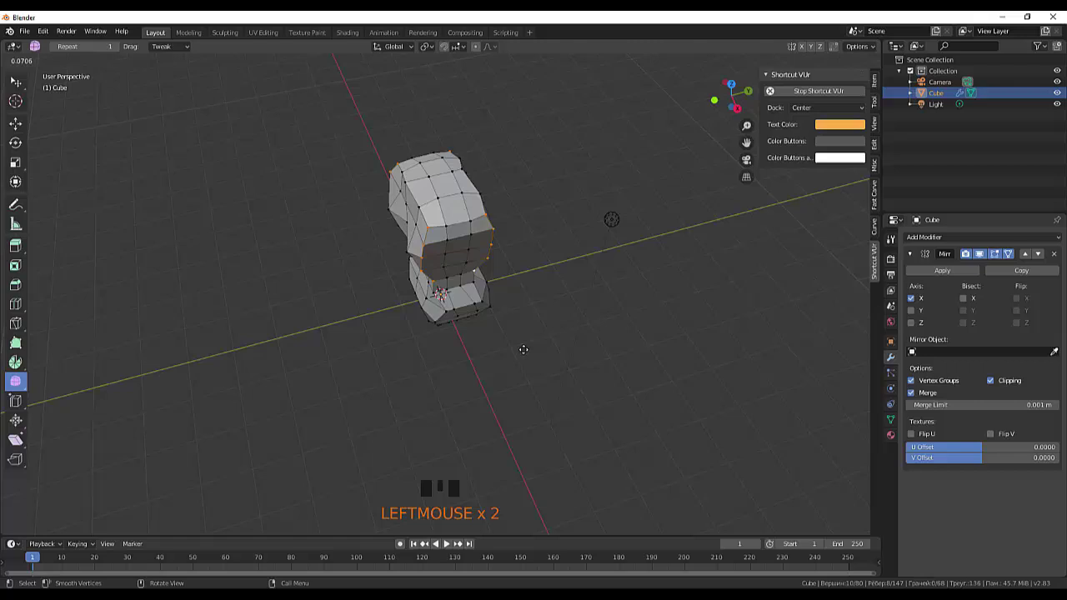
# Smooth the chest vertices with the Smooth Vertices tool.
pyautogui.click(664, 427)
pyautogui.moveTo(731, 370); pyautogui.dragTo(771, 355)
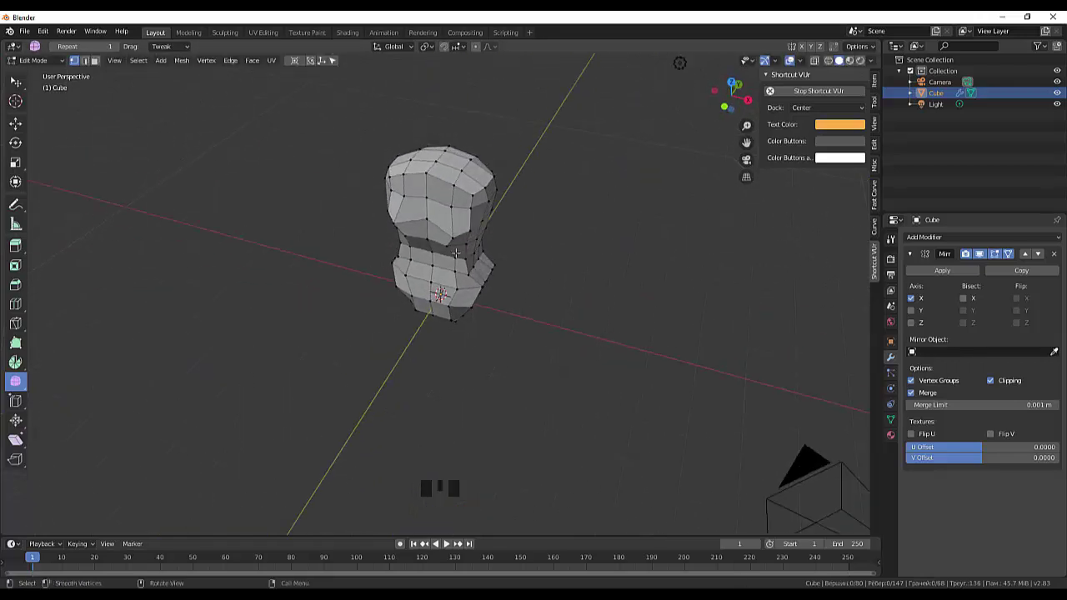
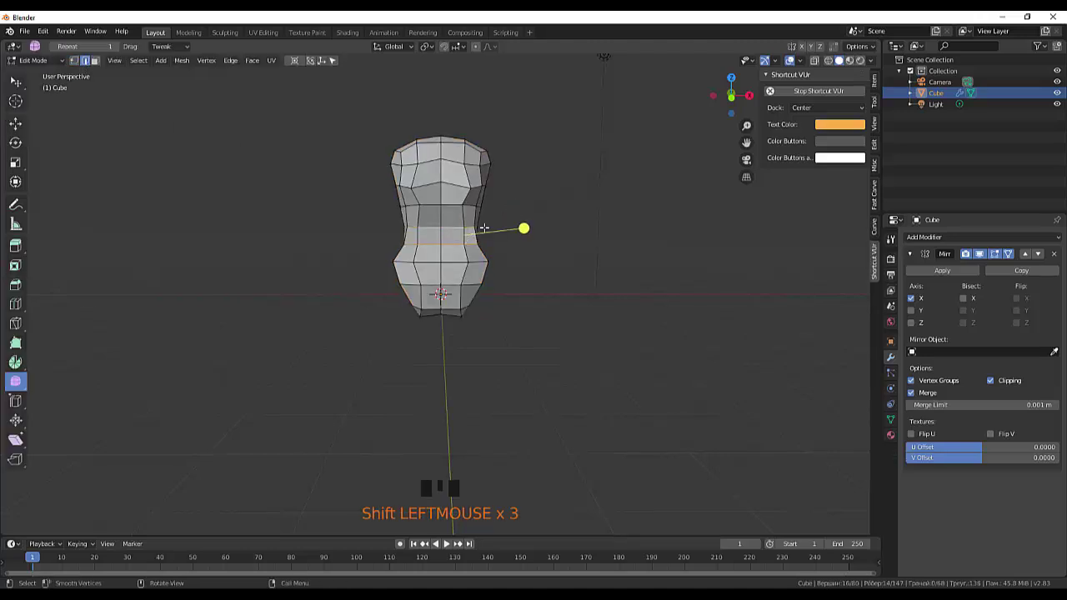
# Raise the waist edge loop along Z and scale it inward to tighten the waist.
pyautogui.press('g')
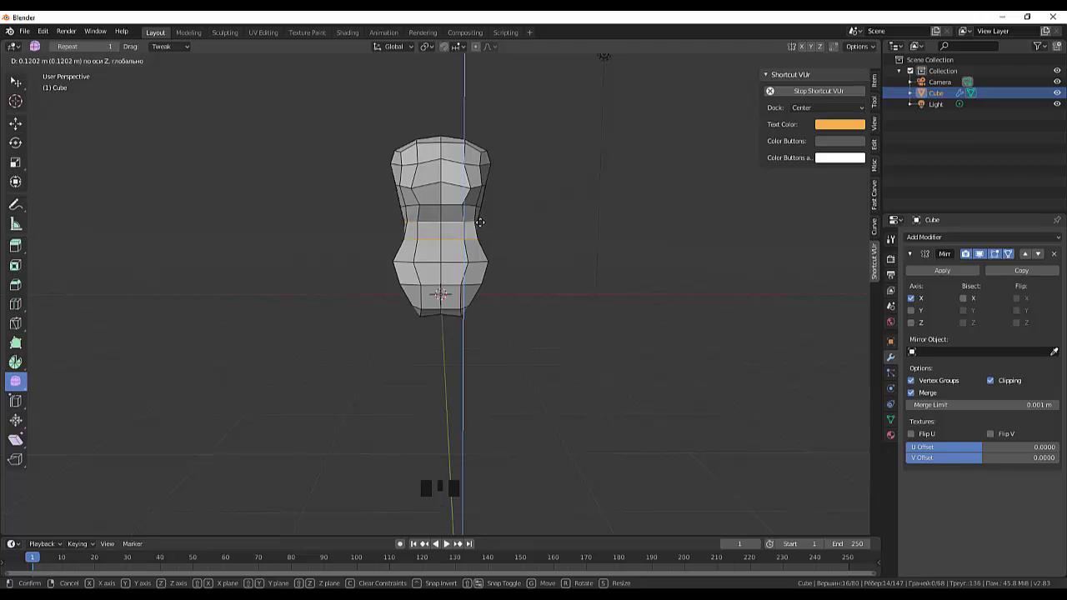
pyautogui.press('s')
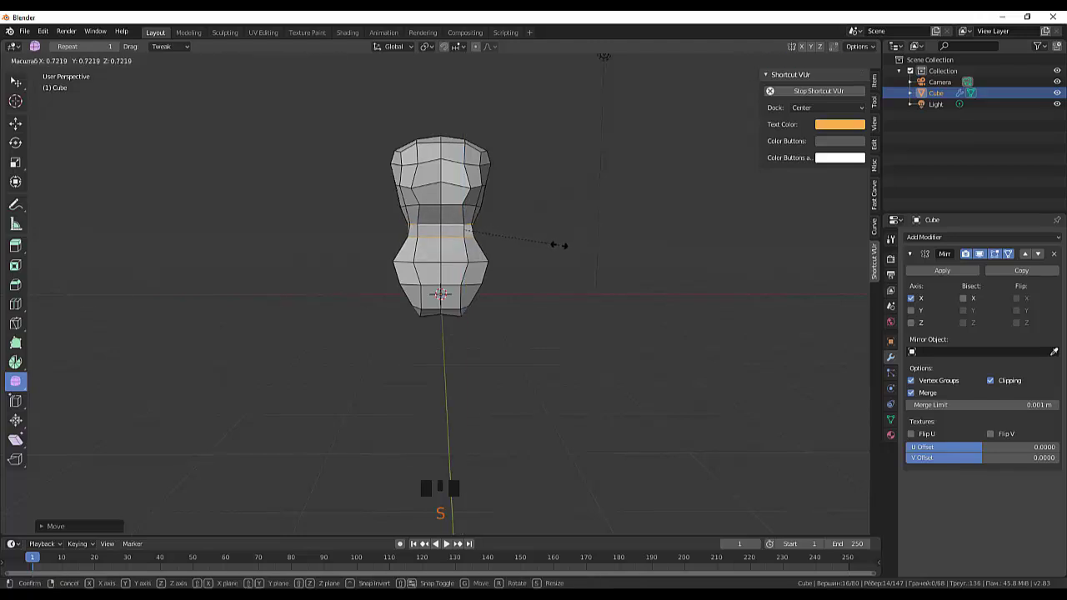
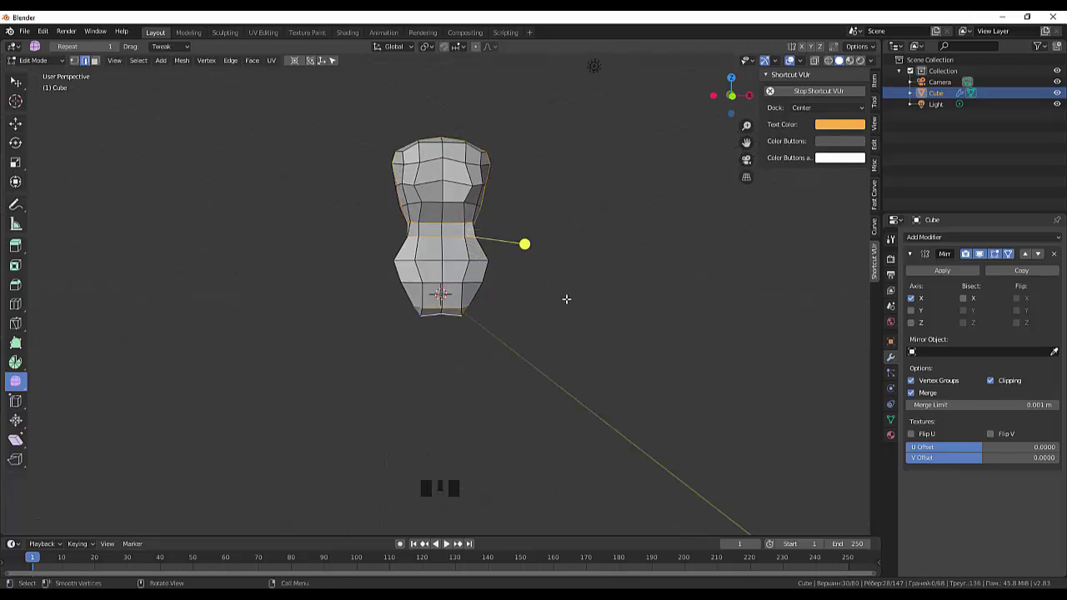
pyautogui.press('g')
pyautogui.click(557, 338)
pyautogui.moveTo(556, 329); pyautogui.dragTo(538, 202)
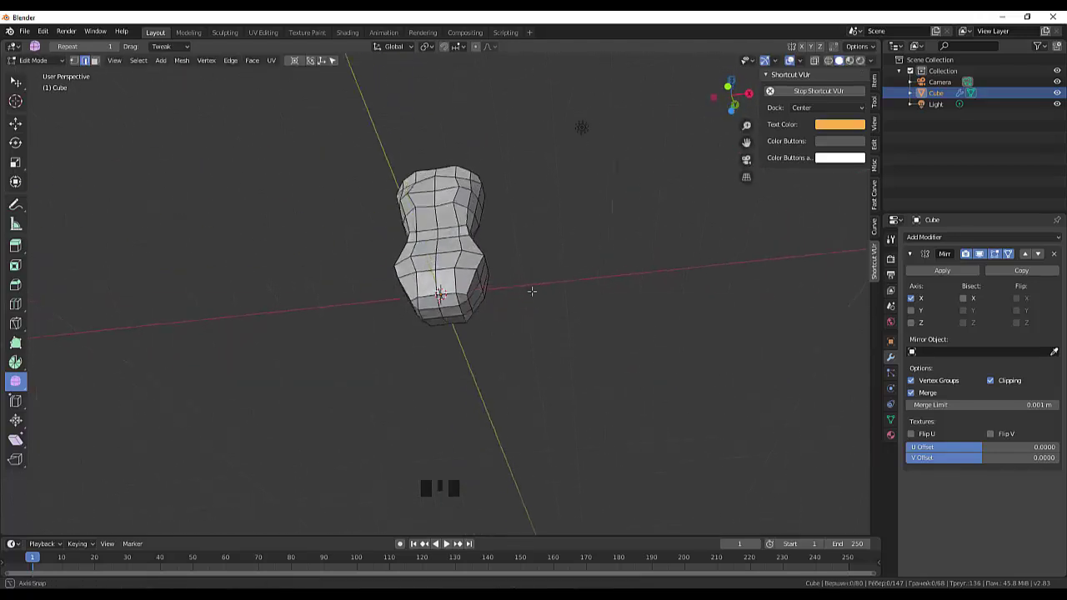
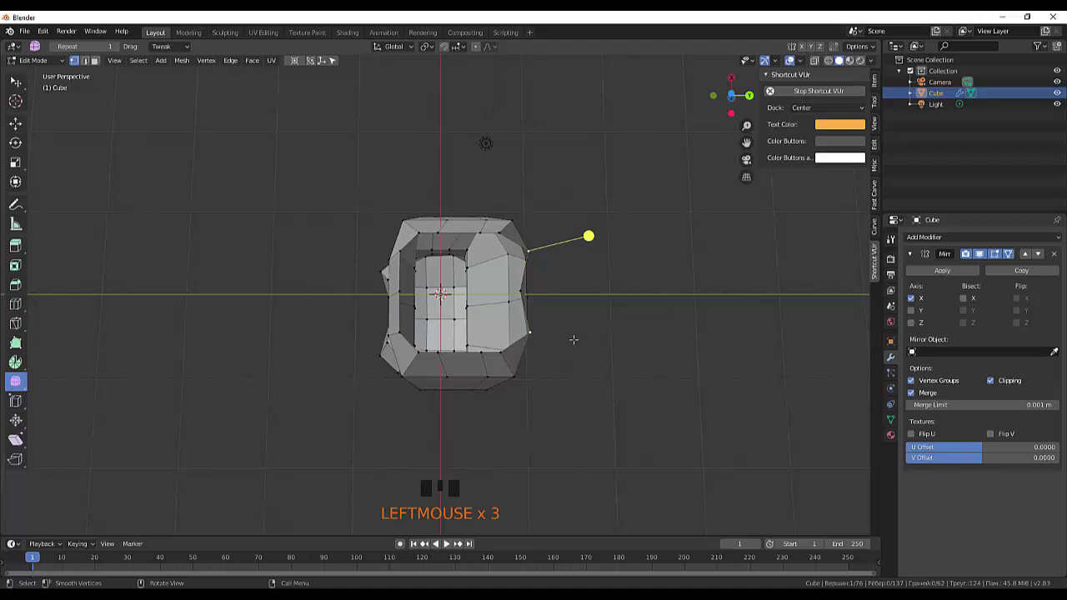
# Move the side vertices along the X axis to reshape the torso outline.
pyautogui.press('g')
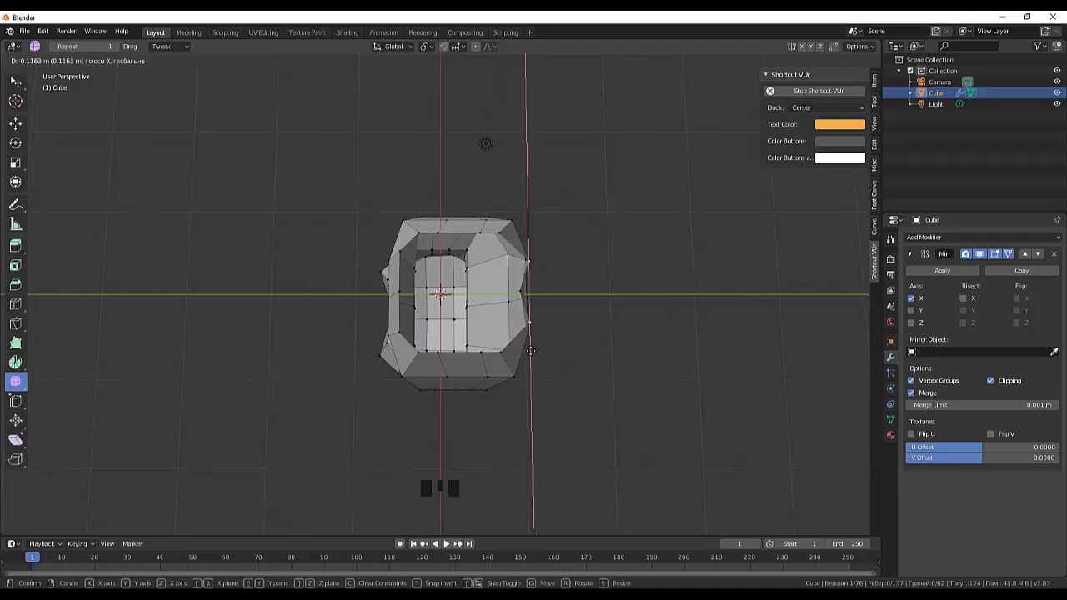
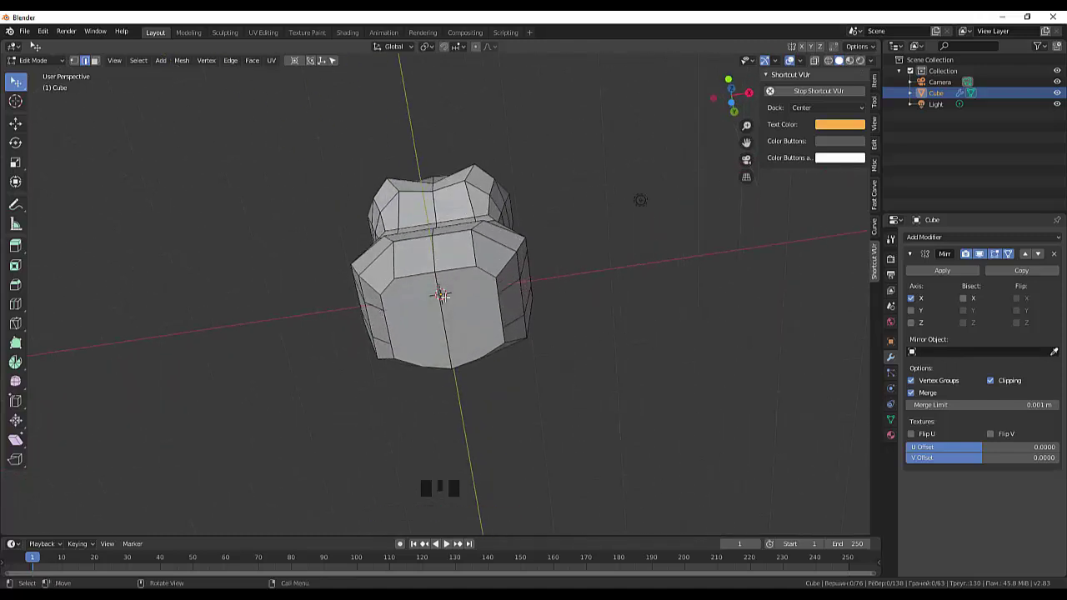
# In vertex select mode, knife-cut new edges across the front faces of the torso.
pyautogui.click(78, 63)
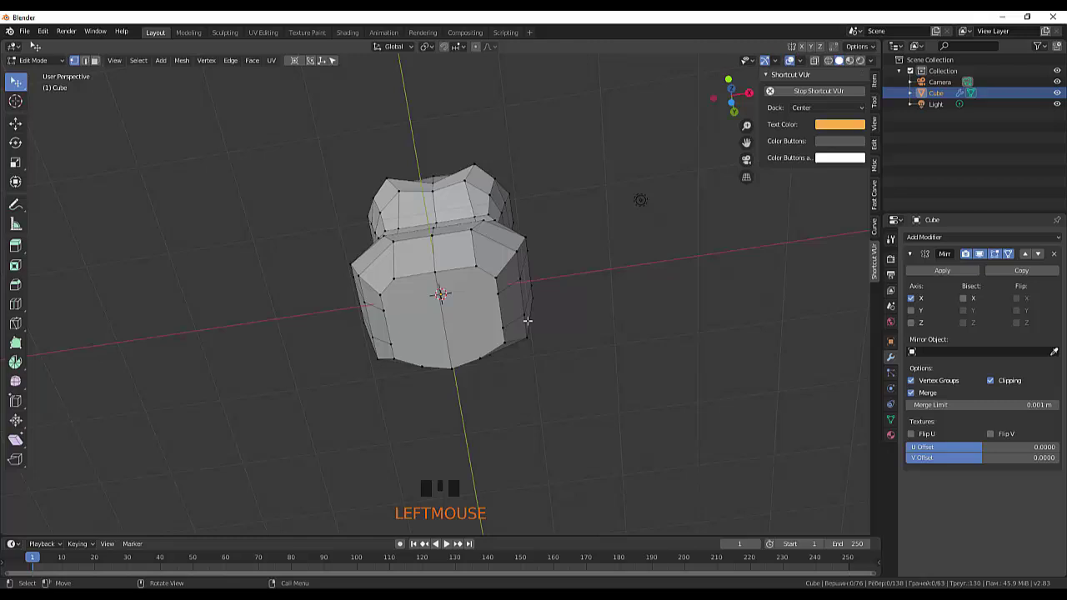
pyautogui.press('k')
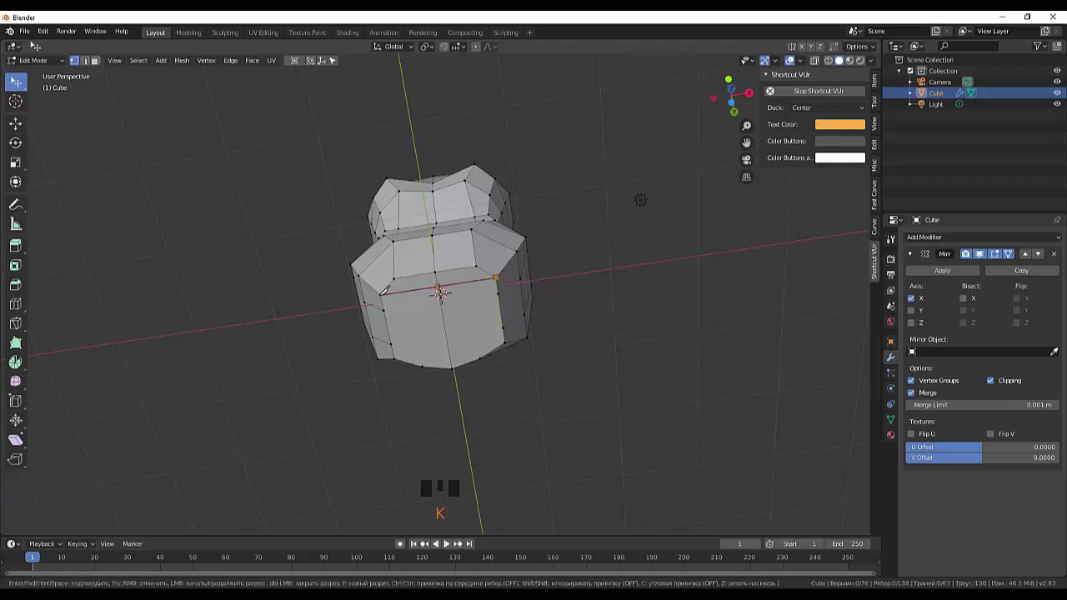
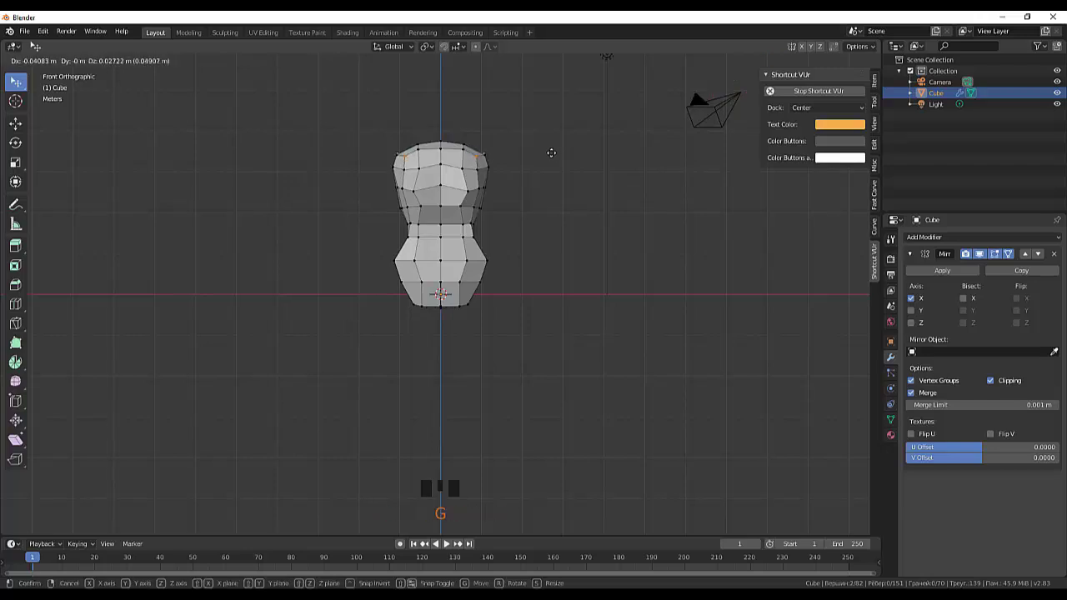
# Nudge the top shoulder corner vertices down and inward, then pull the waist vertices in.
pyautogui.moveTo(486, 153); pyautogui.dragTo(514, 155)
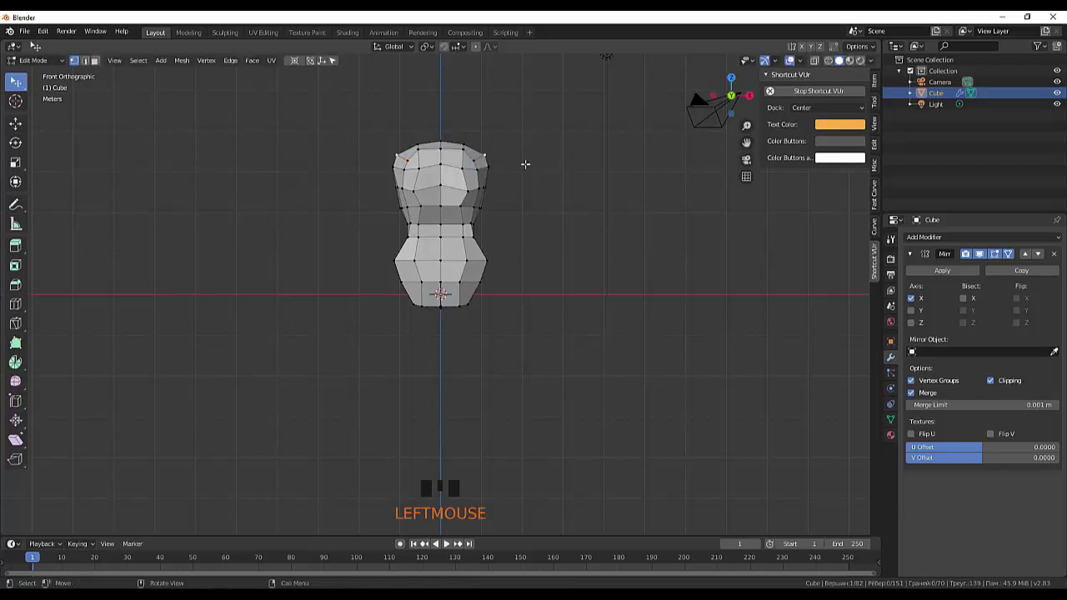
pyautogui.press('g')
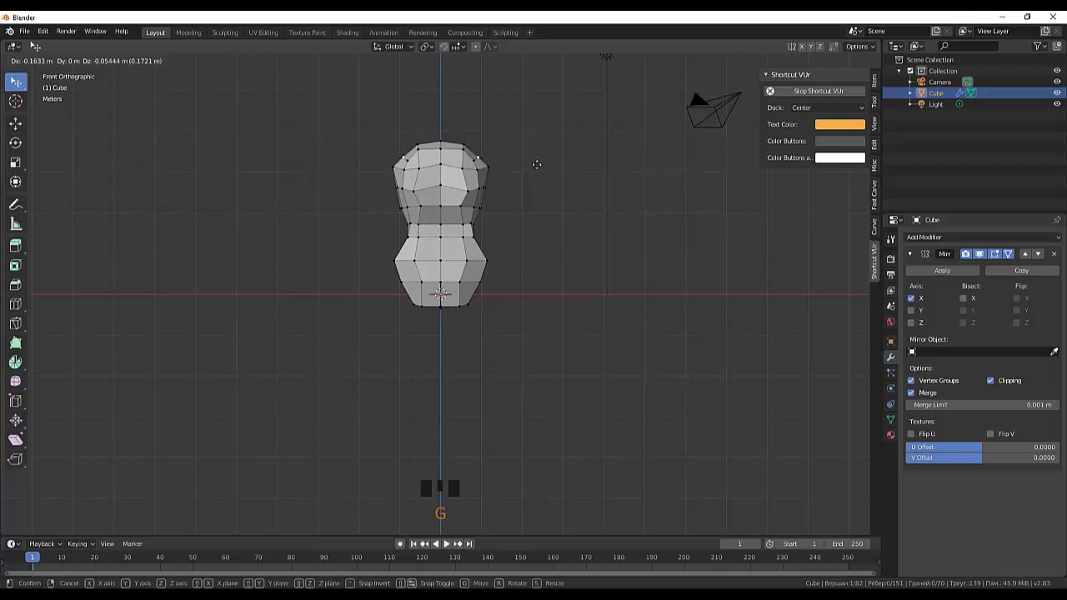
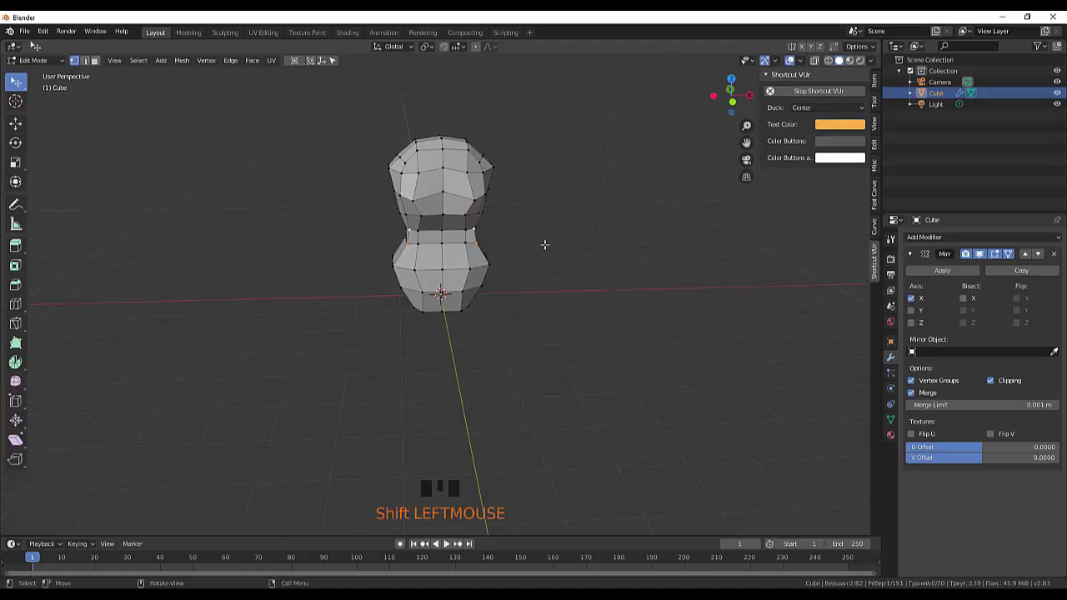
pyautogui.press('g')
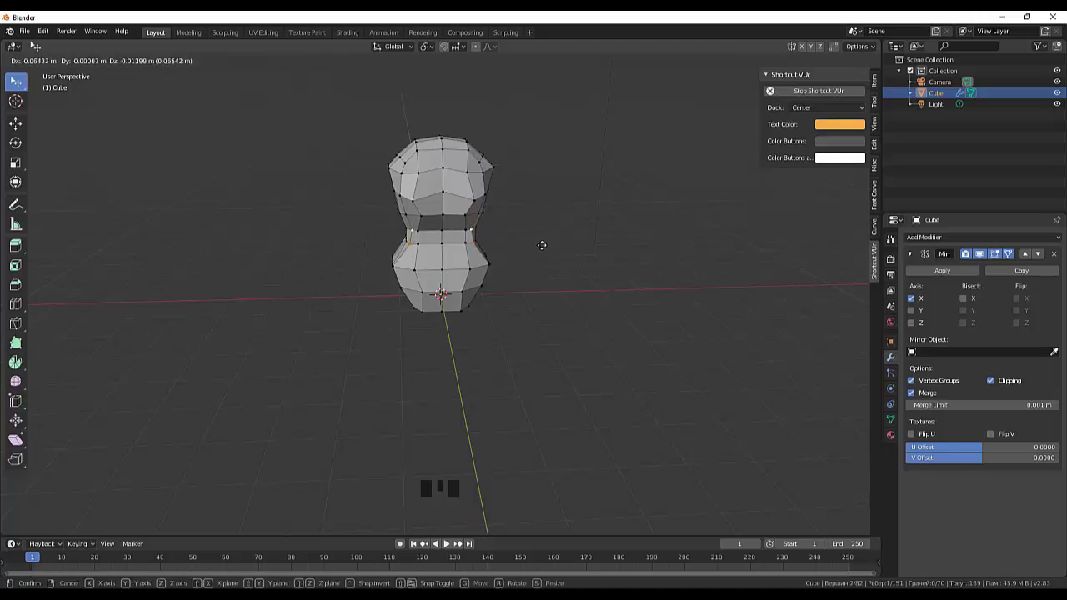
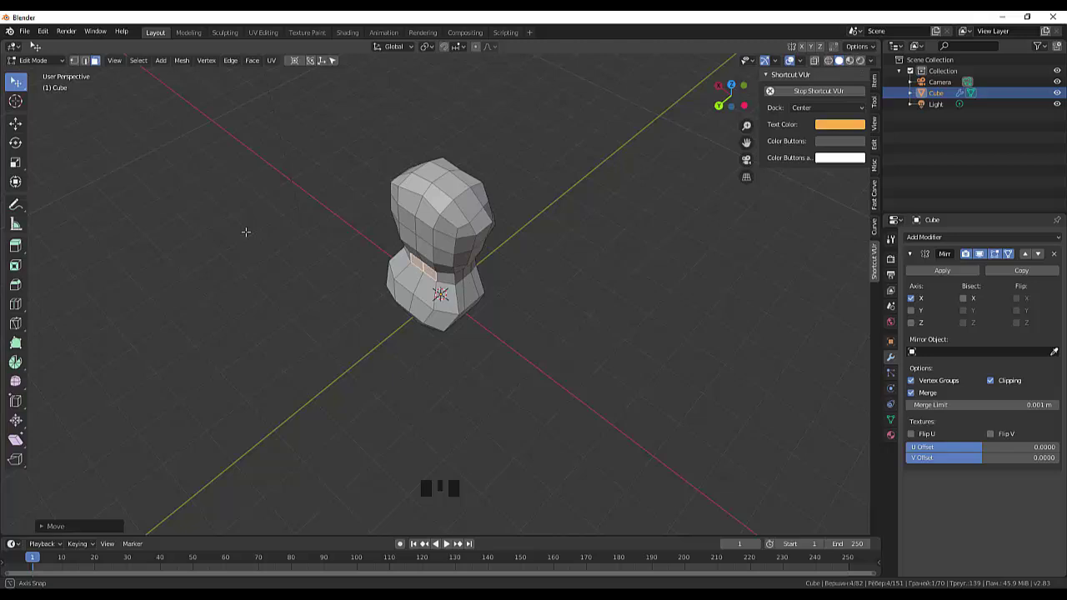
# Widen the upper torso by moving its vertices, viewed from above.
pyautogui.scroll(-3)
pyautogui.scroll(3)
pyautogui.moveTo(549, 185); pyautogui.dragTo(533, 89)
pyautogui.moveTo(533, 89); pyautogui.dragTo(530, 88)
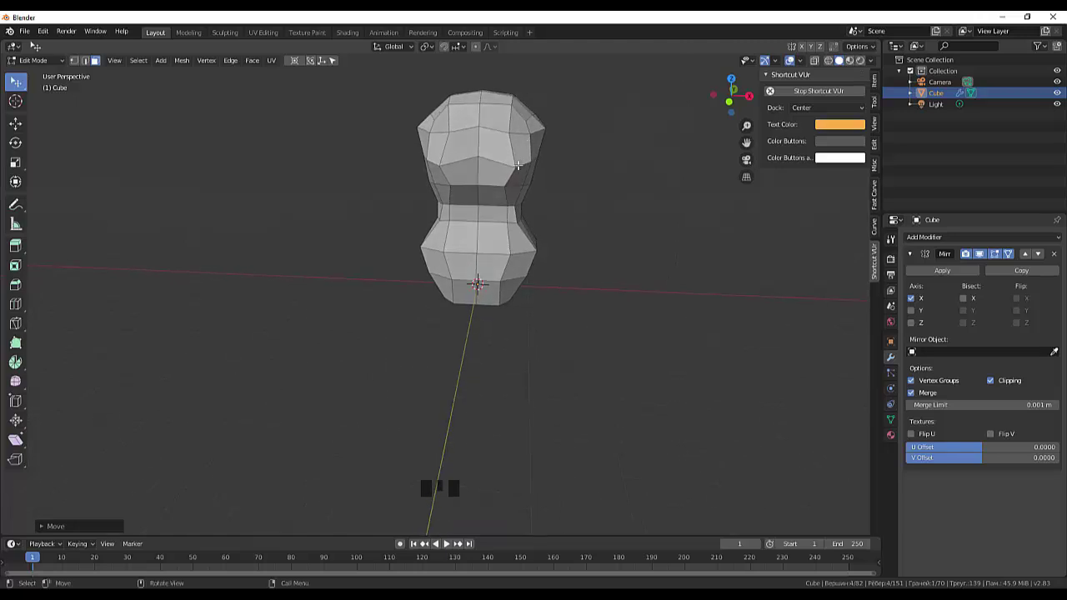
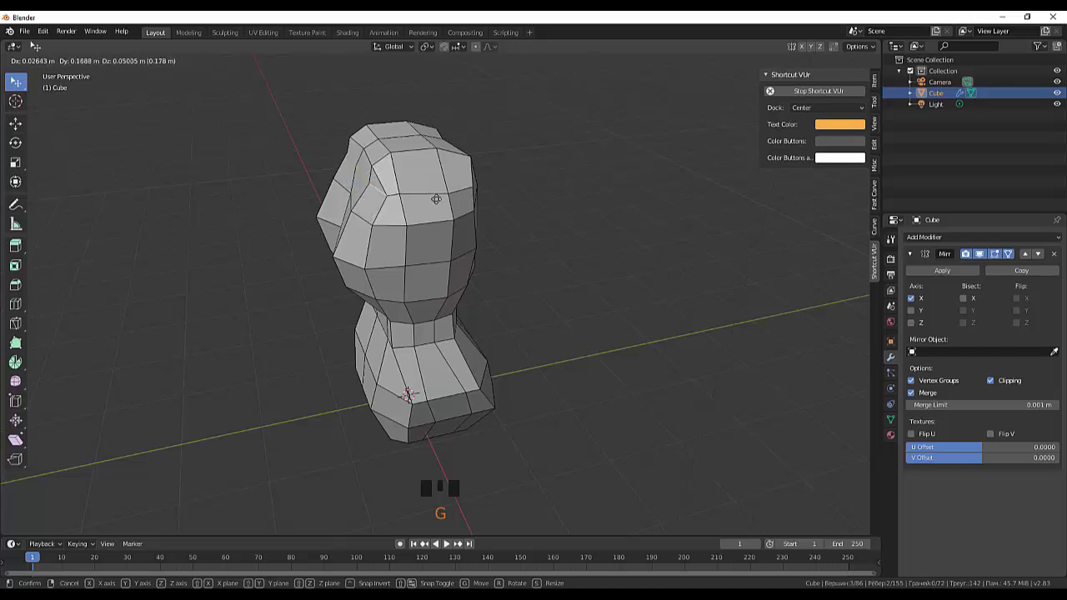
# In edge select mode, scale down two waist edge loops to pinch the torso's middle.
pyautogui.moveTo(513, 220); pyautogui.dragTo(519, 219)
pyautogui.moveTo(574, 201); pyautogui.dragTo(656, 187)
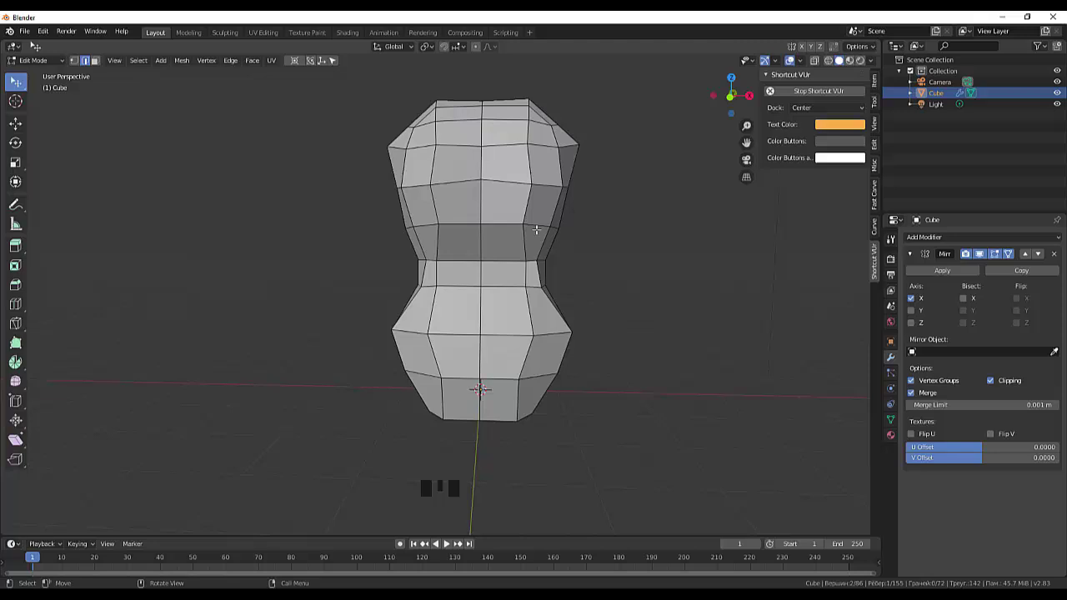
pyautogui.click(539, 221)
pyautogui.click(539, 222)
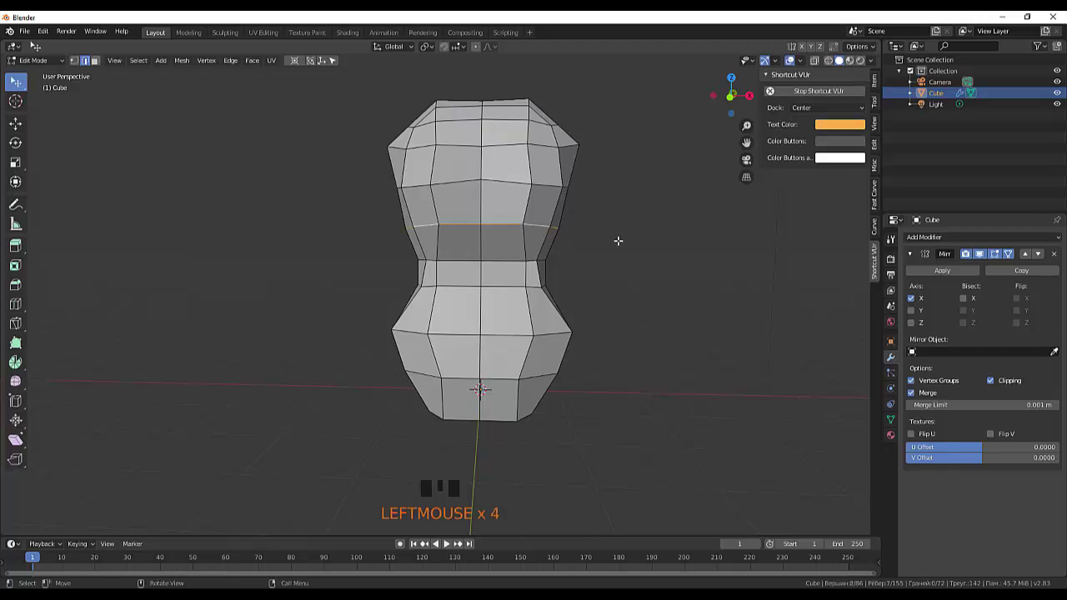
pyautogui.press('s')
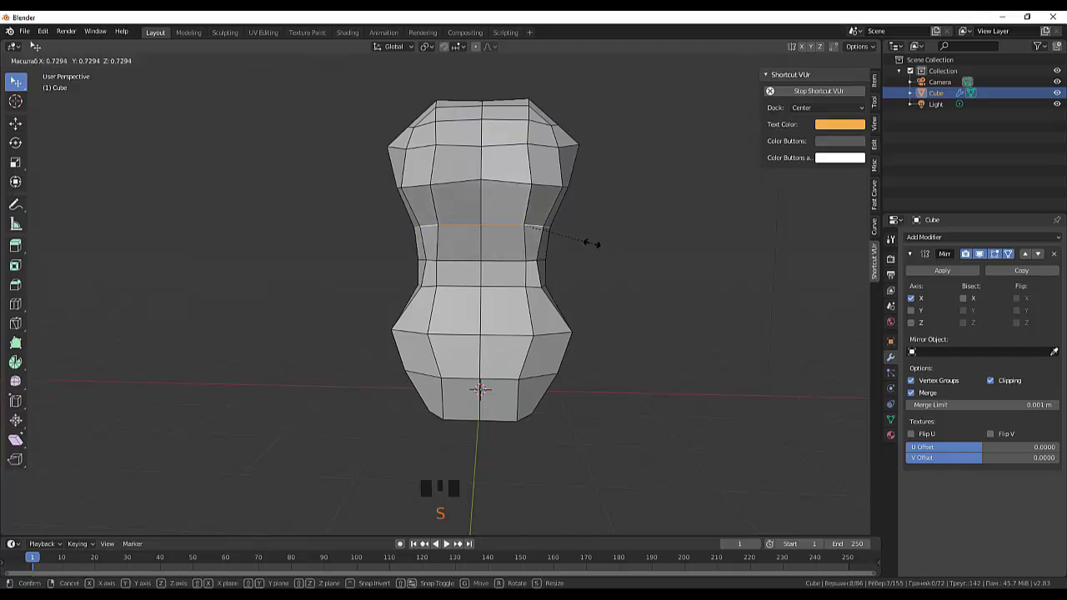
pyautogui.doubleClick(540, 258)
pyautogui.press('s')
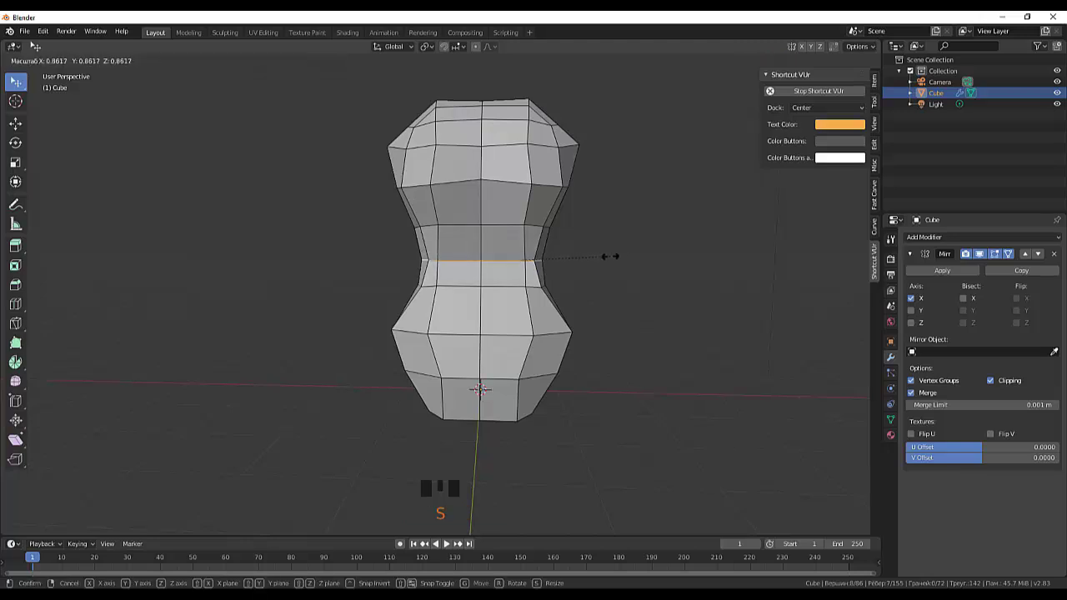
pyautogui.moveTo(618, 264); pyautogui.dragTo(508, 245)
# Rescale the waist loop along Y to adjust its front-to-back depth.
pyautogui.moveTo(509, 255); pyautogui.dragTo(497, 196)
pyautogui.scroll(3)
pyautogui.scroll(-3)
pyautogui.press('s')
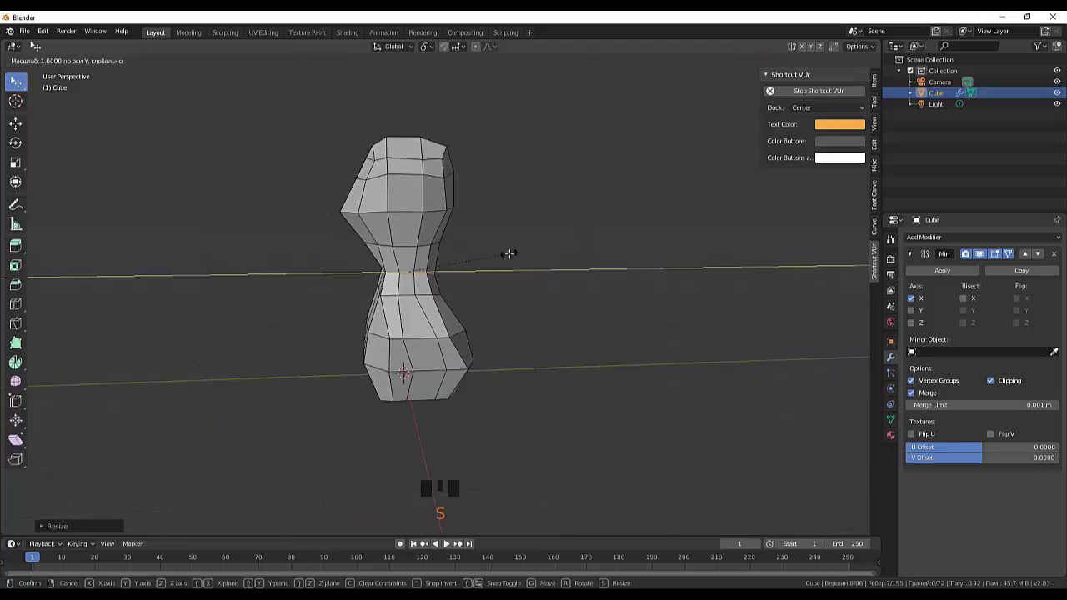
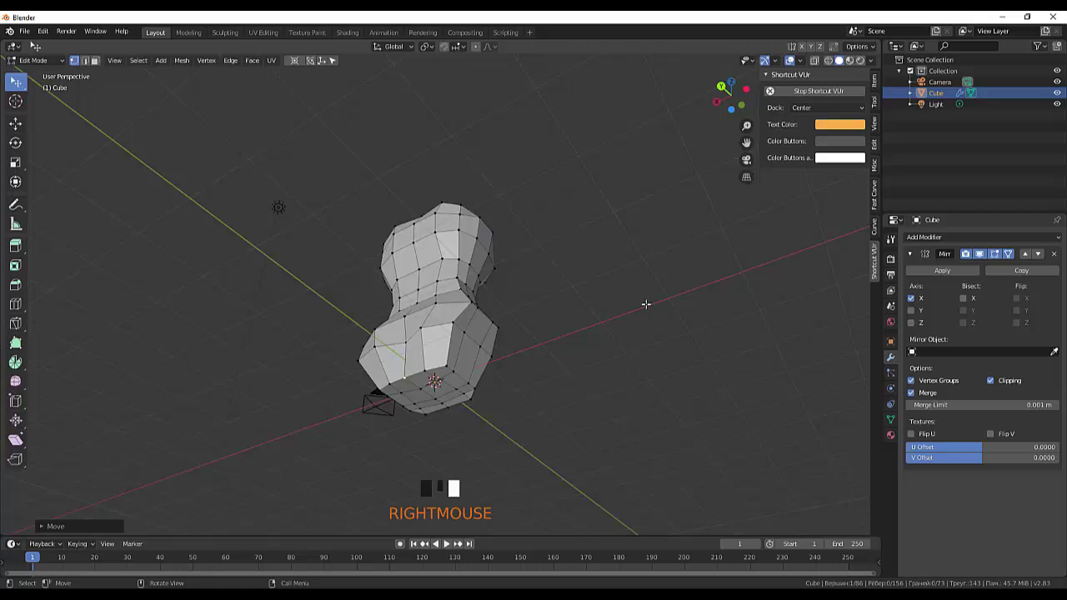
# Move selected torso vertices front-to-back to refine the side profile.
pyautogui.press('g')
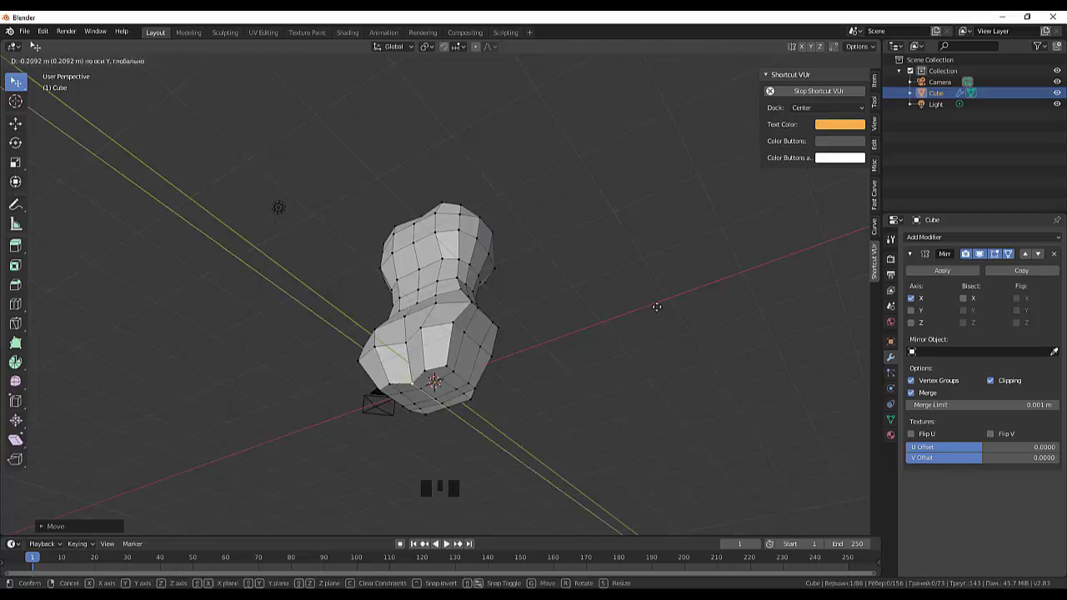
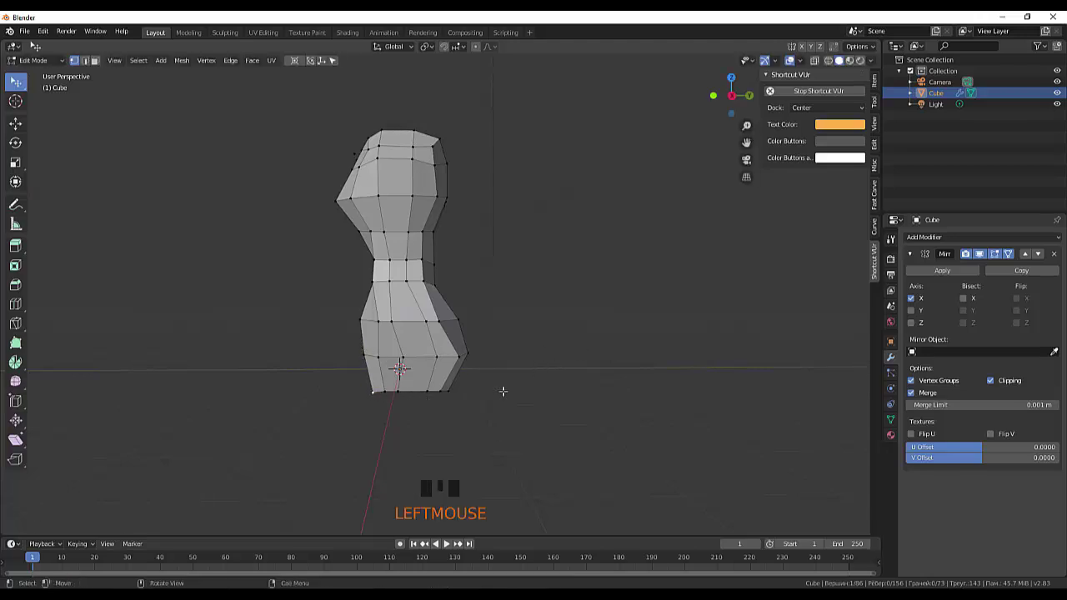
pyautogui.press('g')
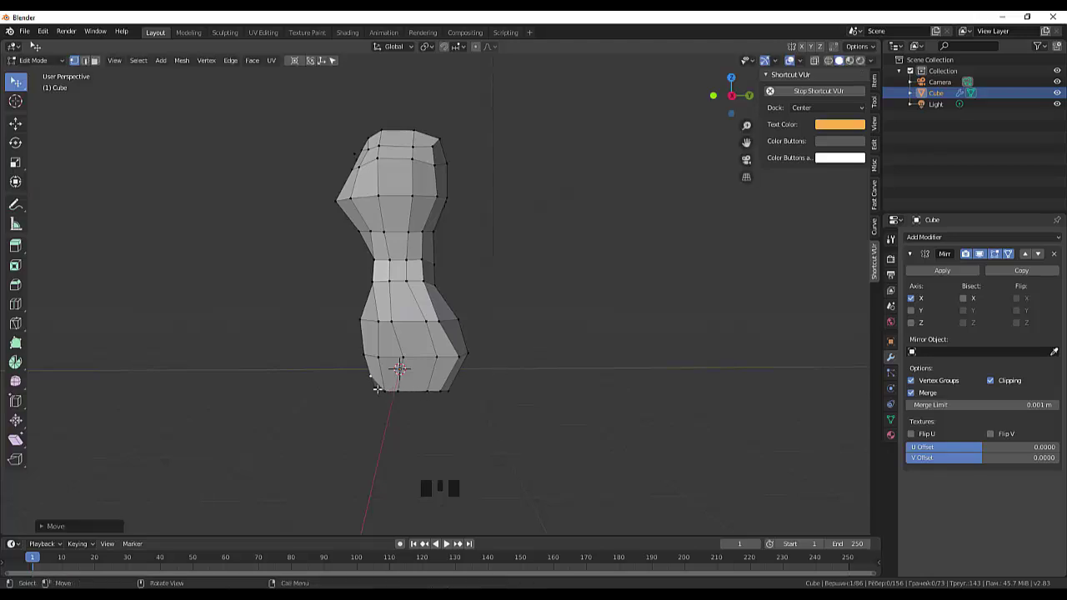
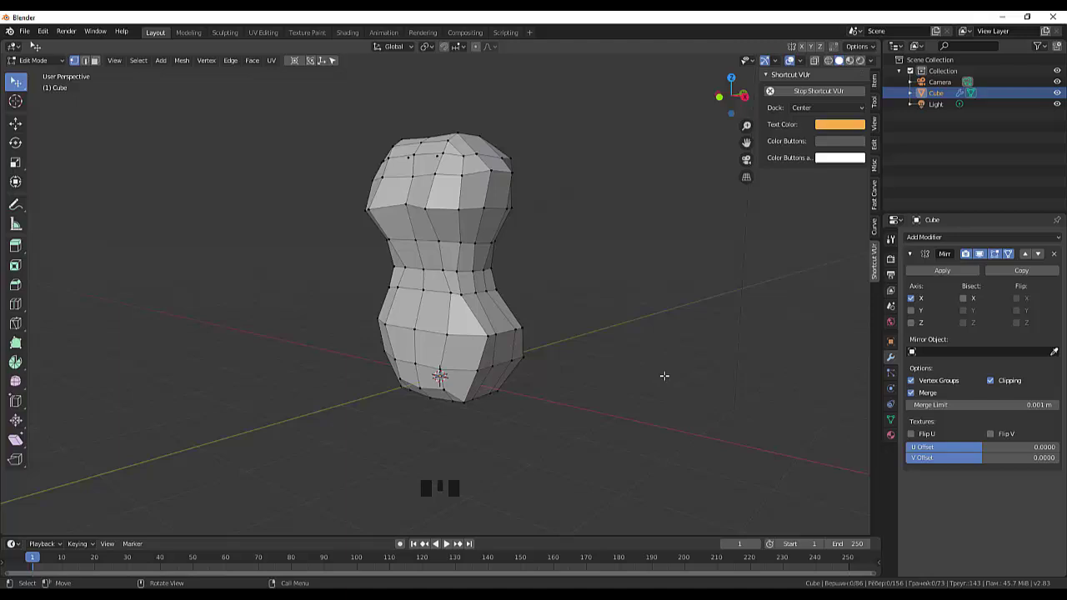
pyautogui.scroll(3)
pyautogui.moveTo(670, 366); pyautogui.dragTo(735, 367)
pyautogui.scroll(-3)
pyautogui.moveTo(737, 369); pyautogui.dragTo(67, 378)
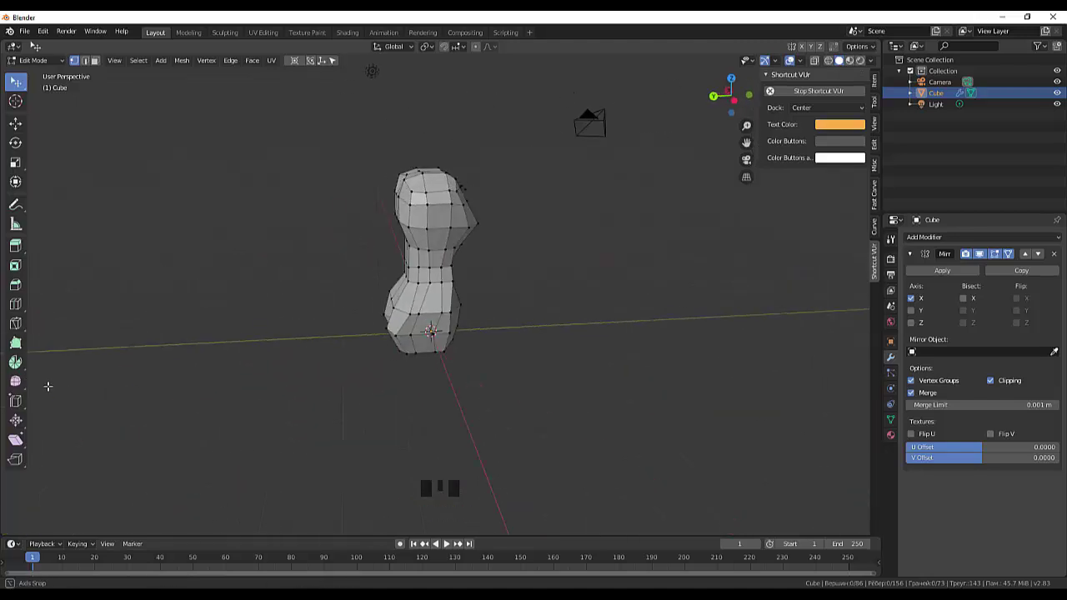
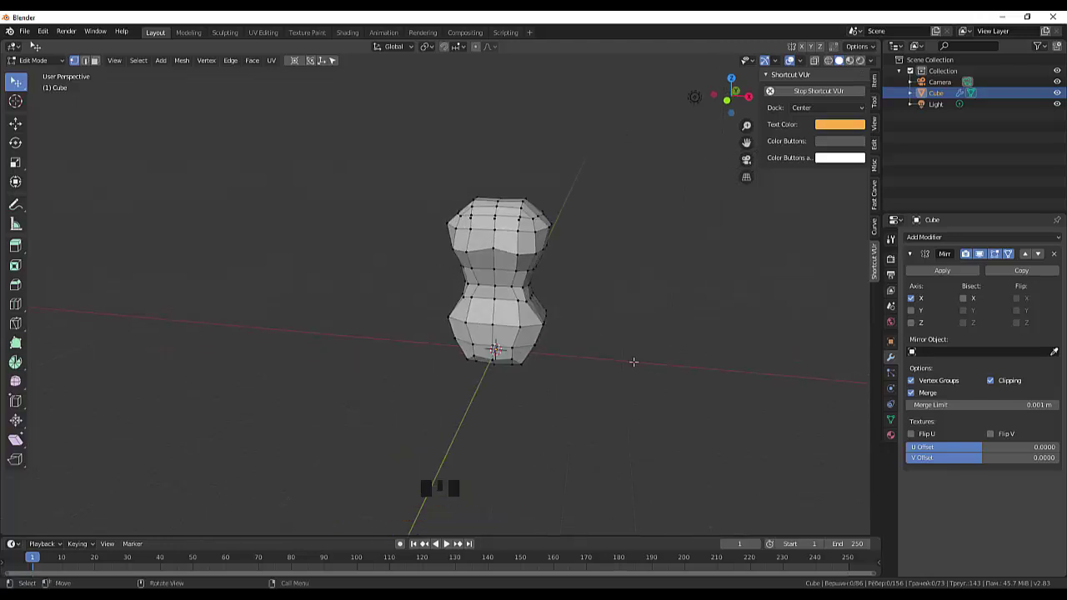
# Orbit around the torso to inspect the hourglass shape from several angles.
pyautogui.moveTo(638, 333); pyautogui.dragTo(639, 333)
pyautogui.scroll(3)
pyautogui.scroll(-3)
pyautogui.scroll(3)
pyautogui.moveTo(630, 336); pyautogui.dragTo(555, 312)
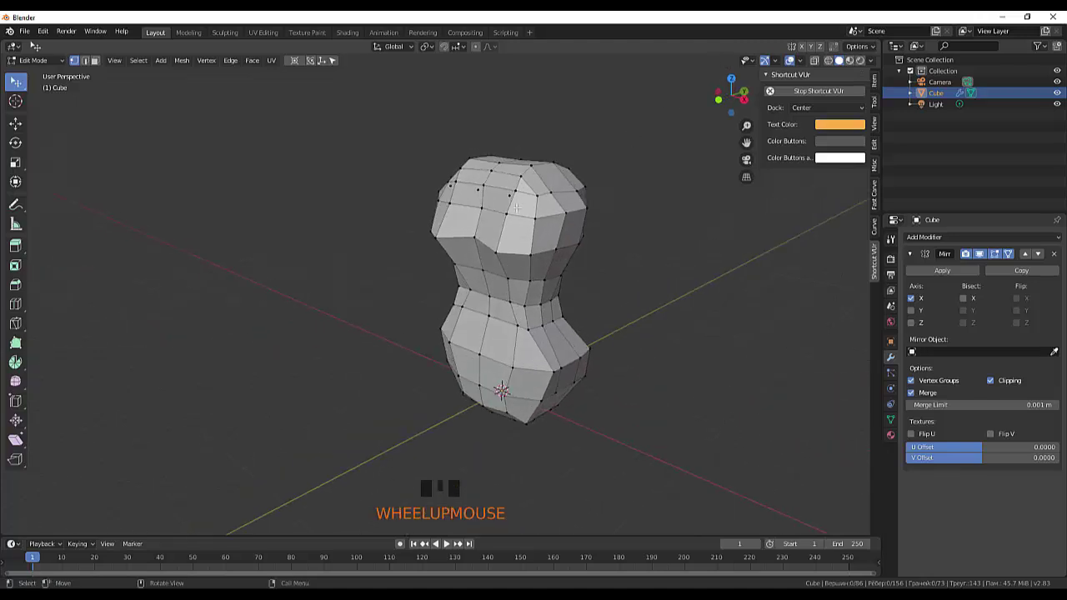
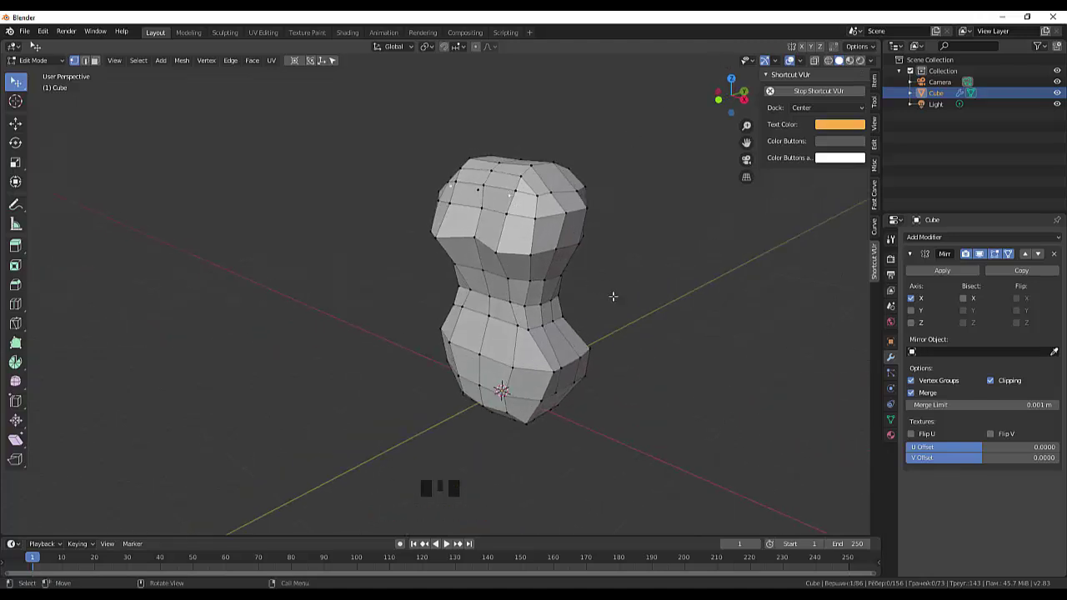
# Dissolve the stray selected vertices from the torso mesh and check the result.
pyautogui.rightClick(667, 312)
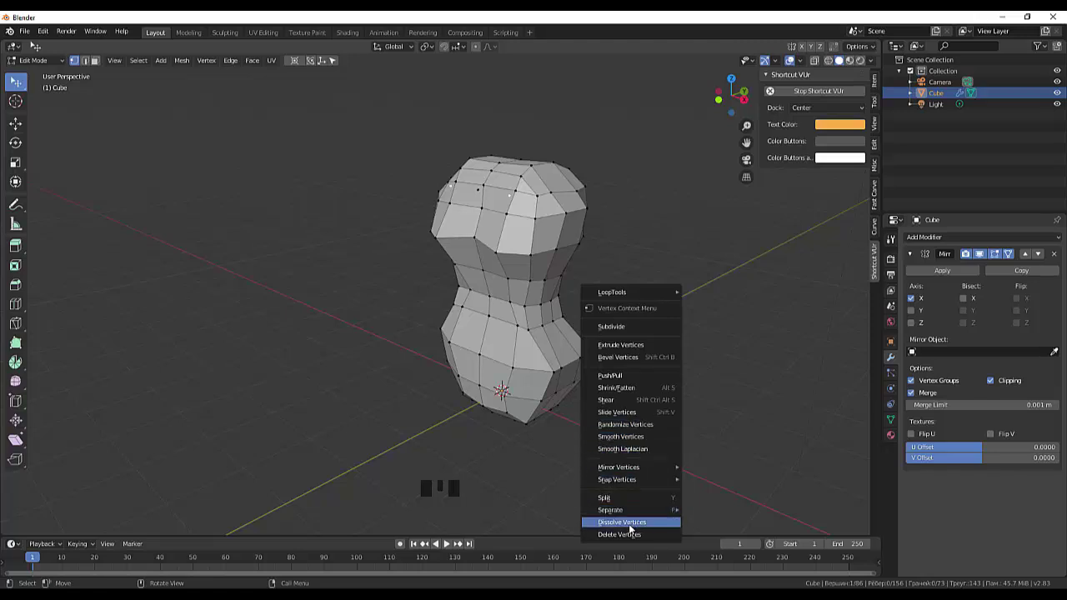
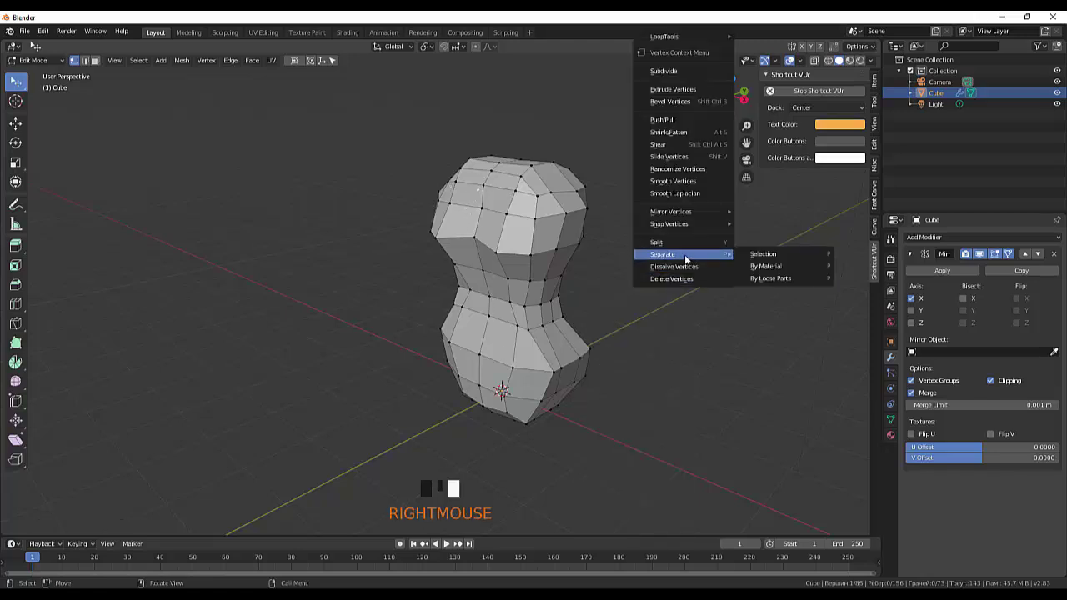
pyautogui.click(672, 287)
pyautogui.moveTo(709, 288); pyautogui.dragTo(741, 314)
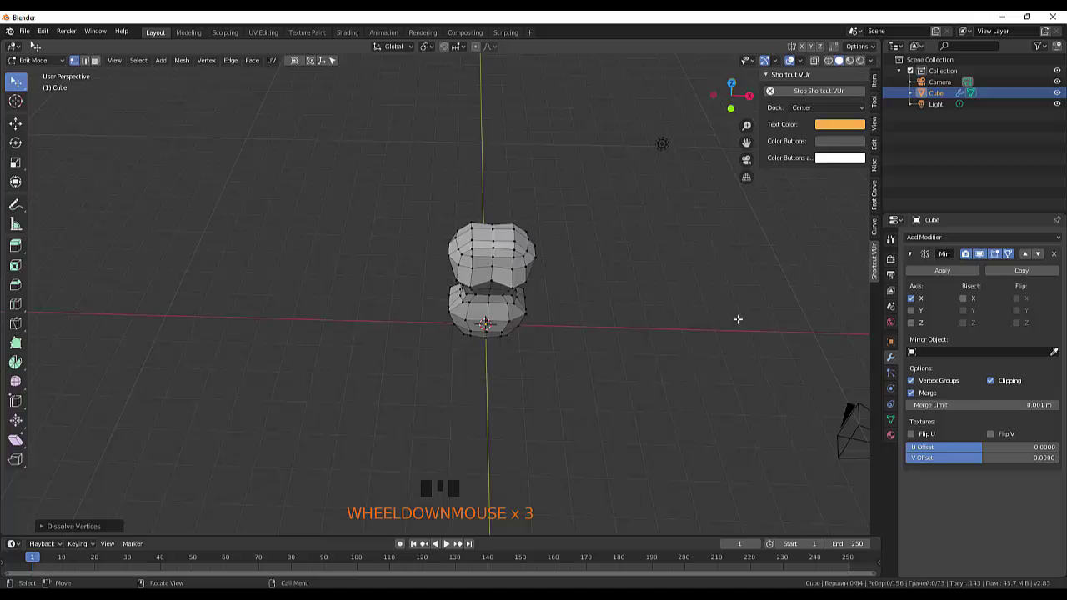
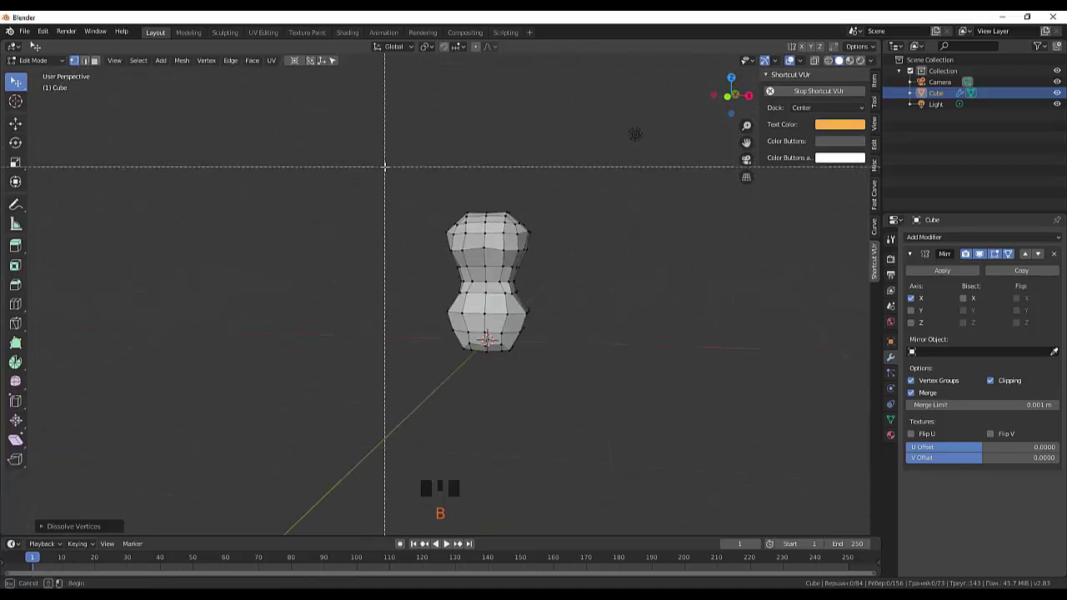
pyautogui.click(821, 65)
# Select the whole torso mesh and merge overlapping vertices by distance.
pyautogui.press('b')
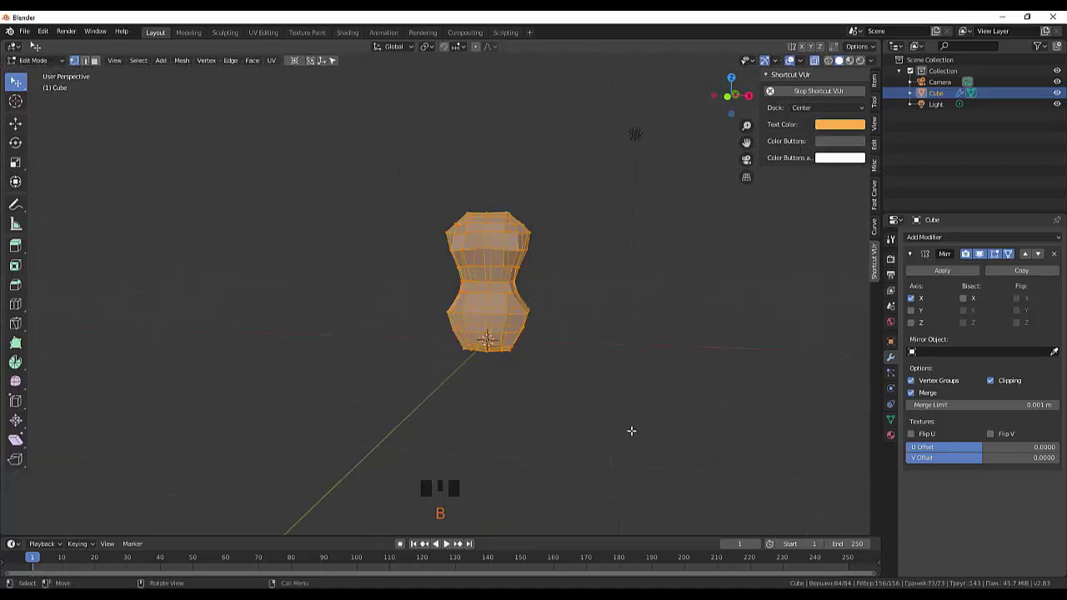
pyautogui.press('alt+m')
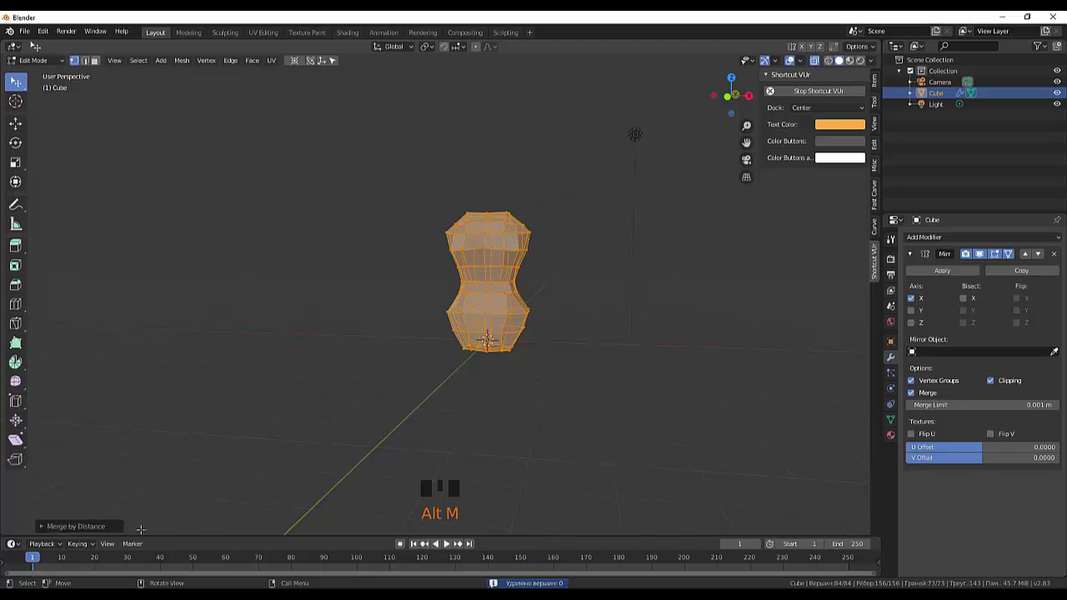
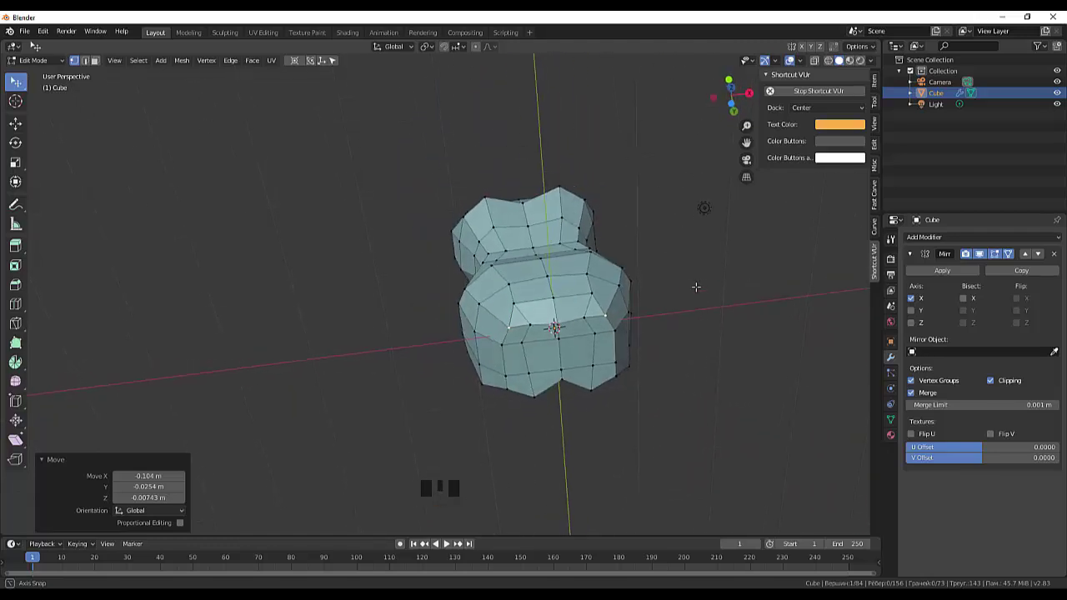
pyautogui.moveTo(671, 320); pyautogui.dragTo(670, 358)
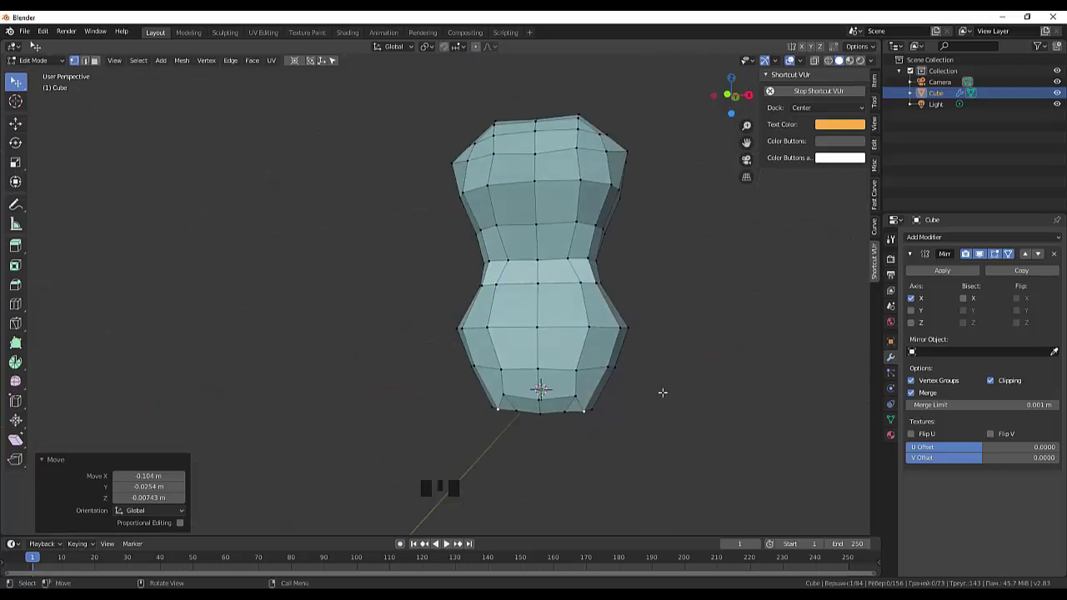